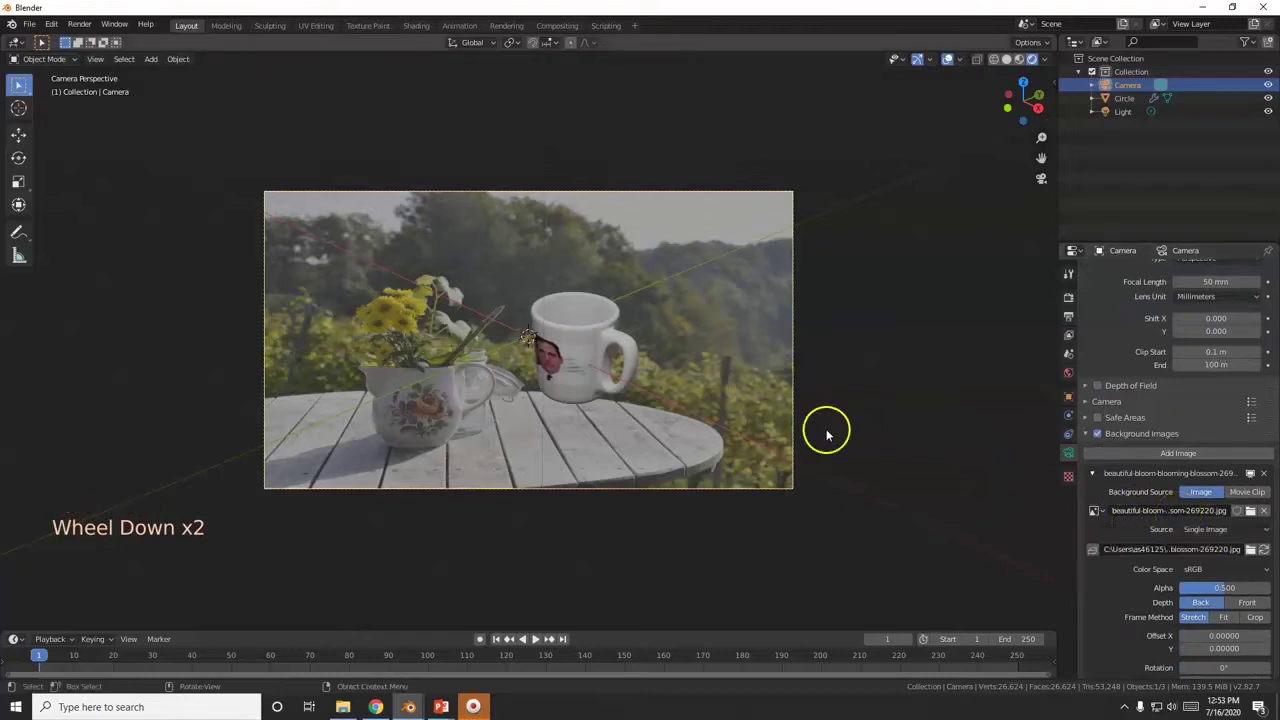
Show the table photo in the Image Editor with its 4288 × 2848 size details visible
scroll("up", 3)
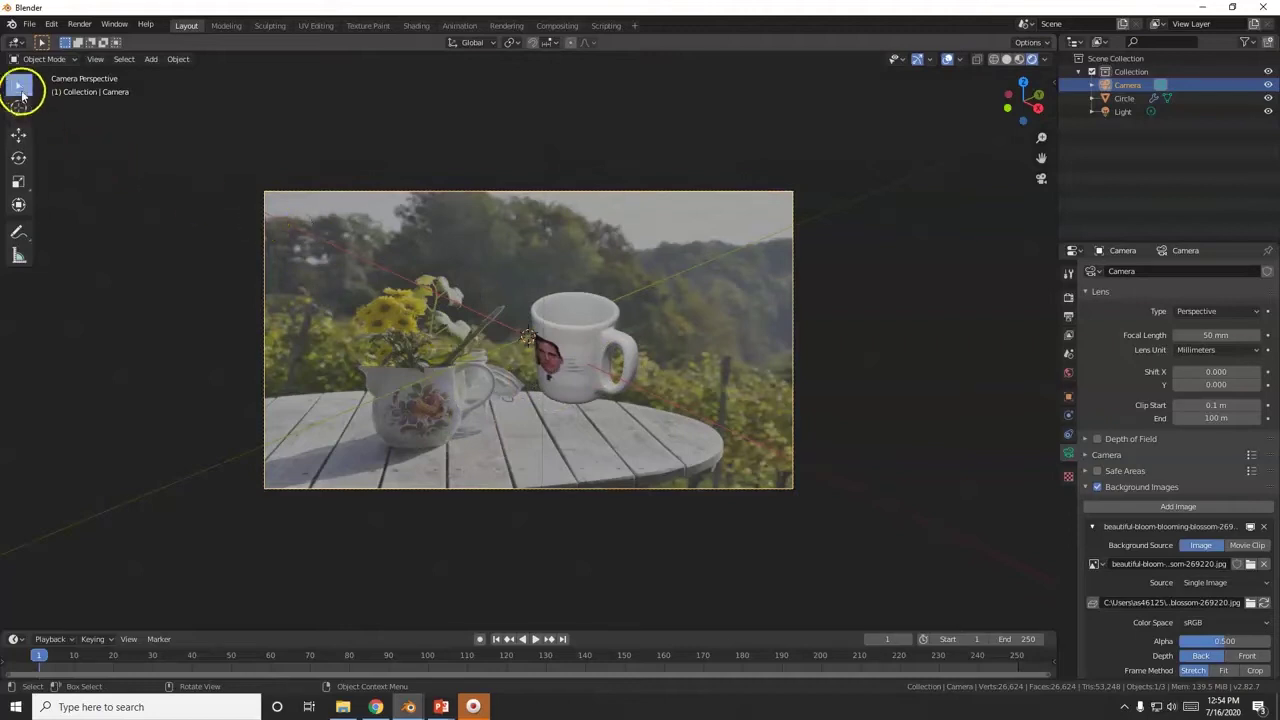
left_click(669, 408)
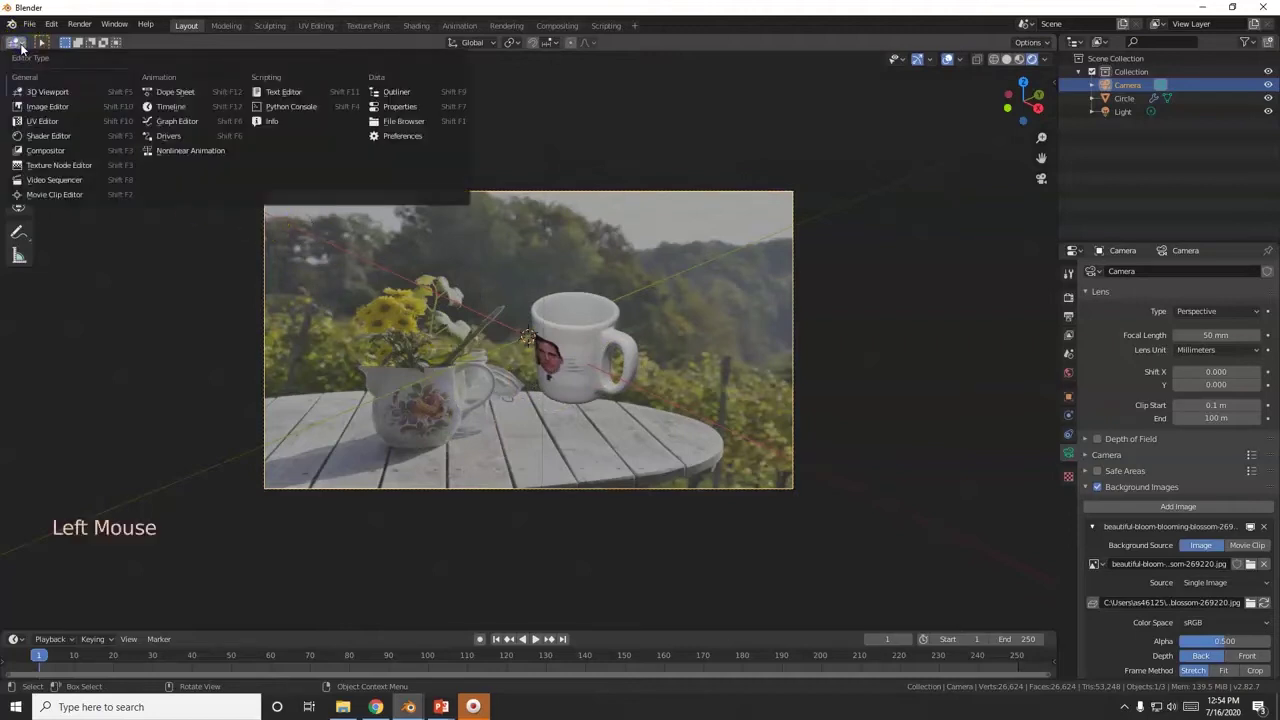
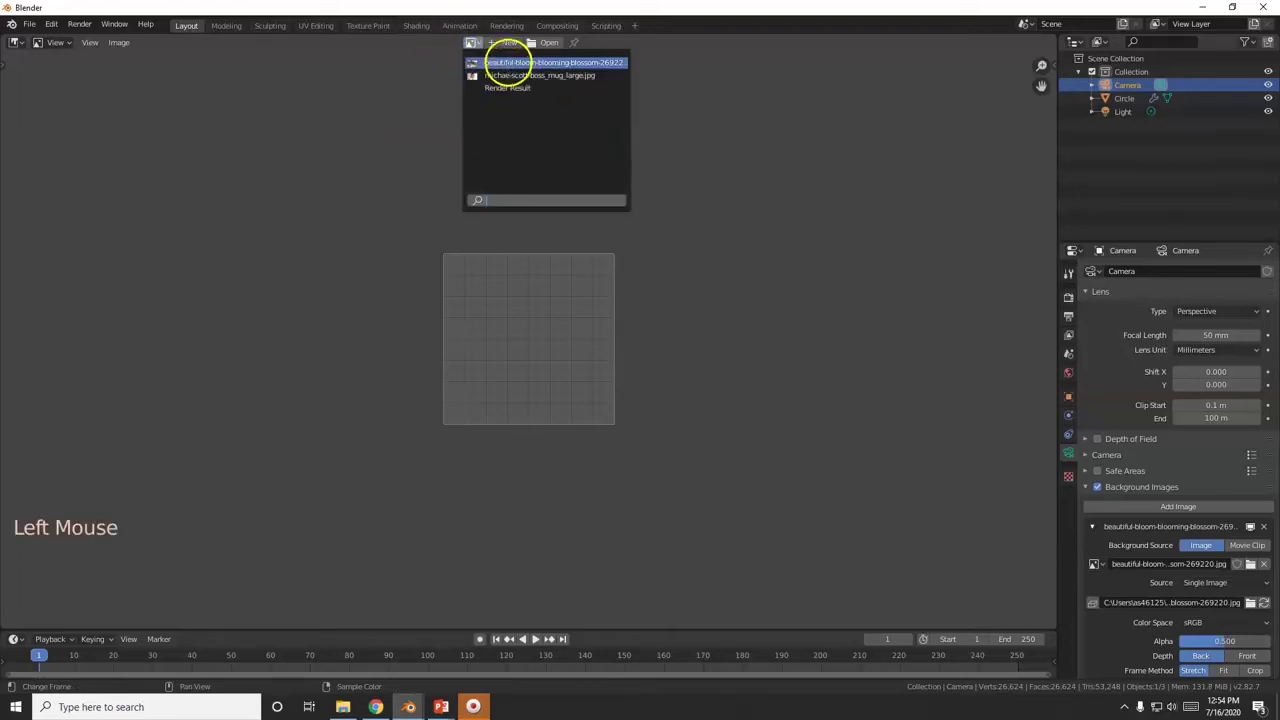
scroll("down", 3)
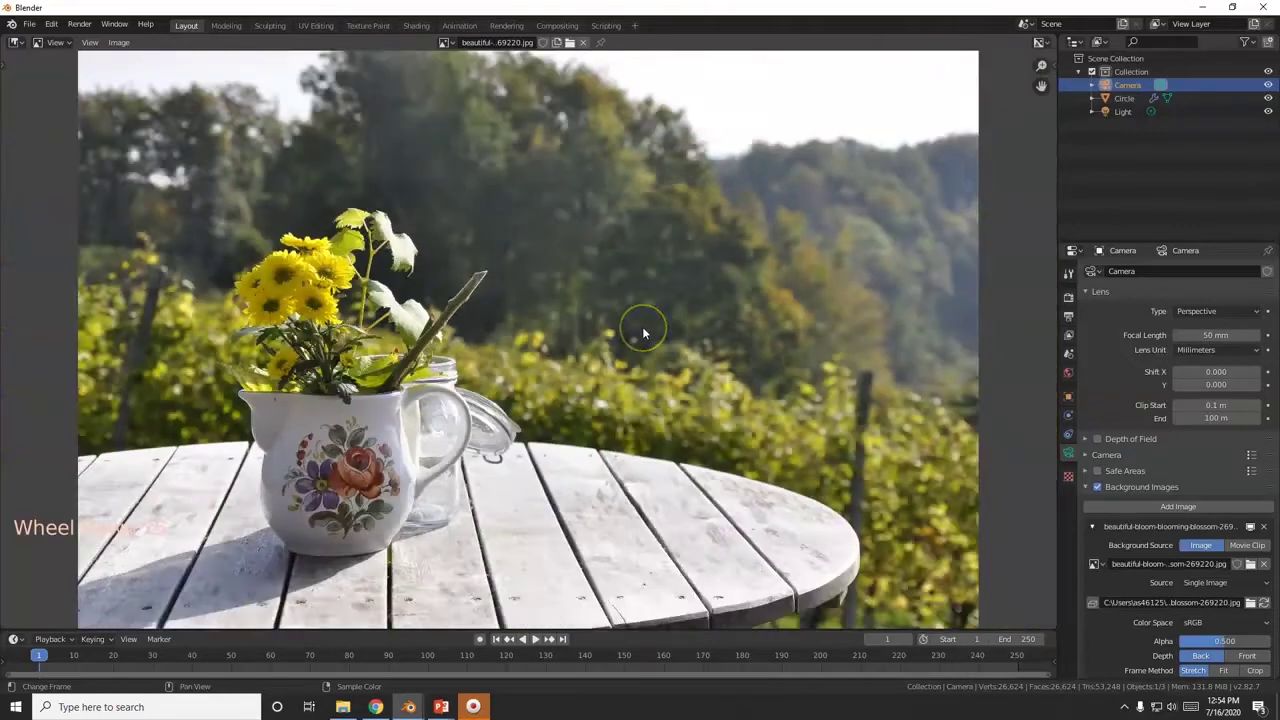
scroll("down", 3)
key("n")
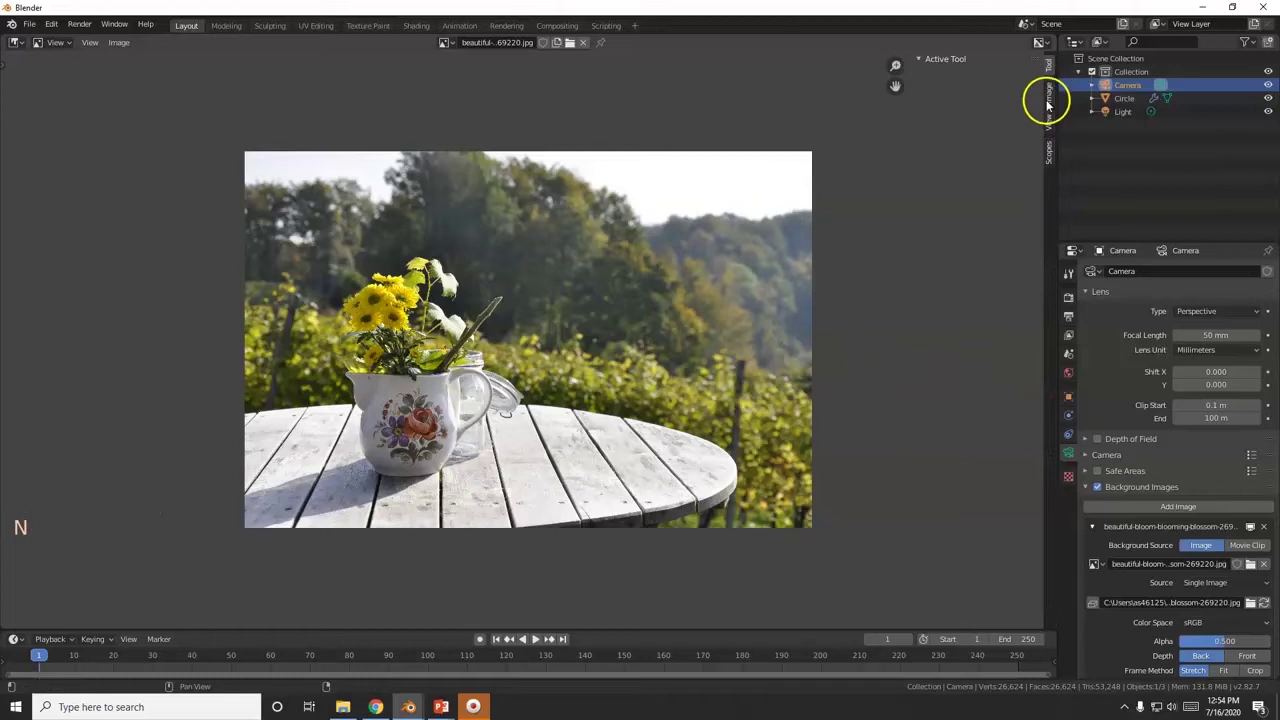
left_click(1054, 103)
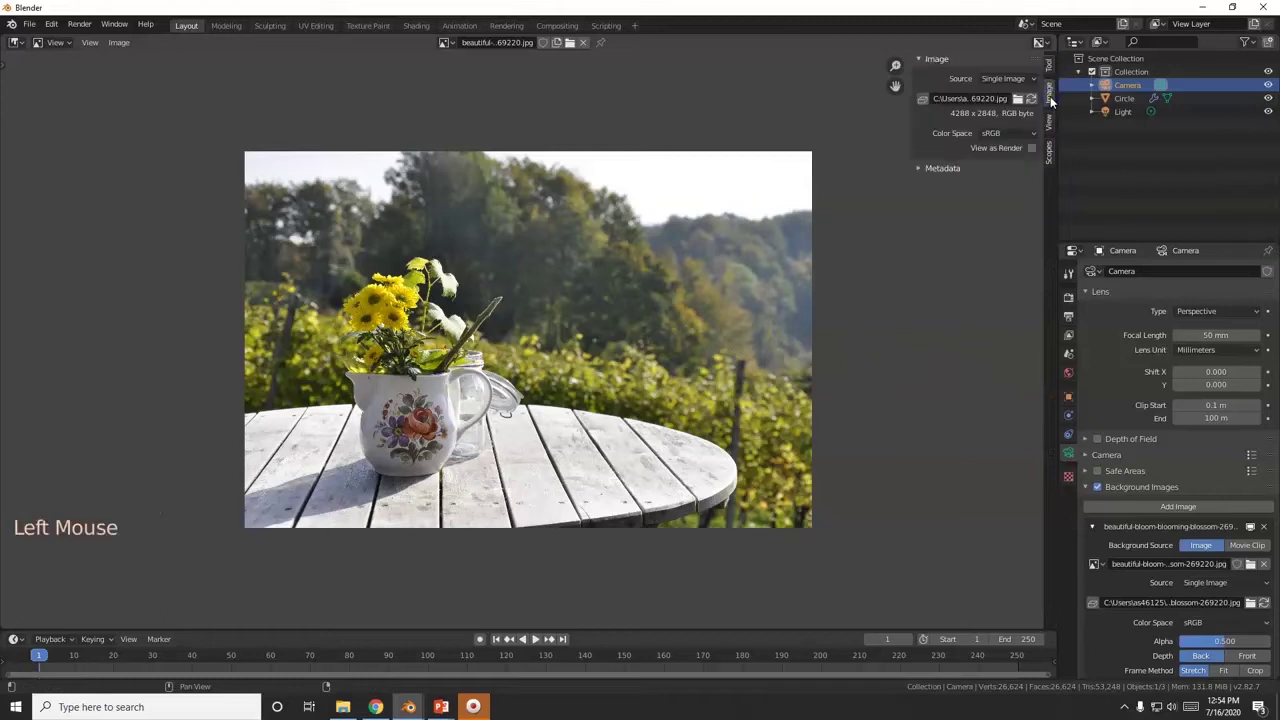
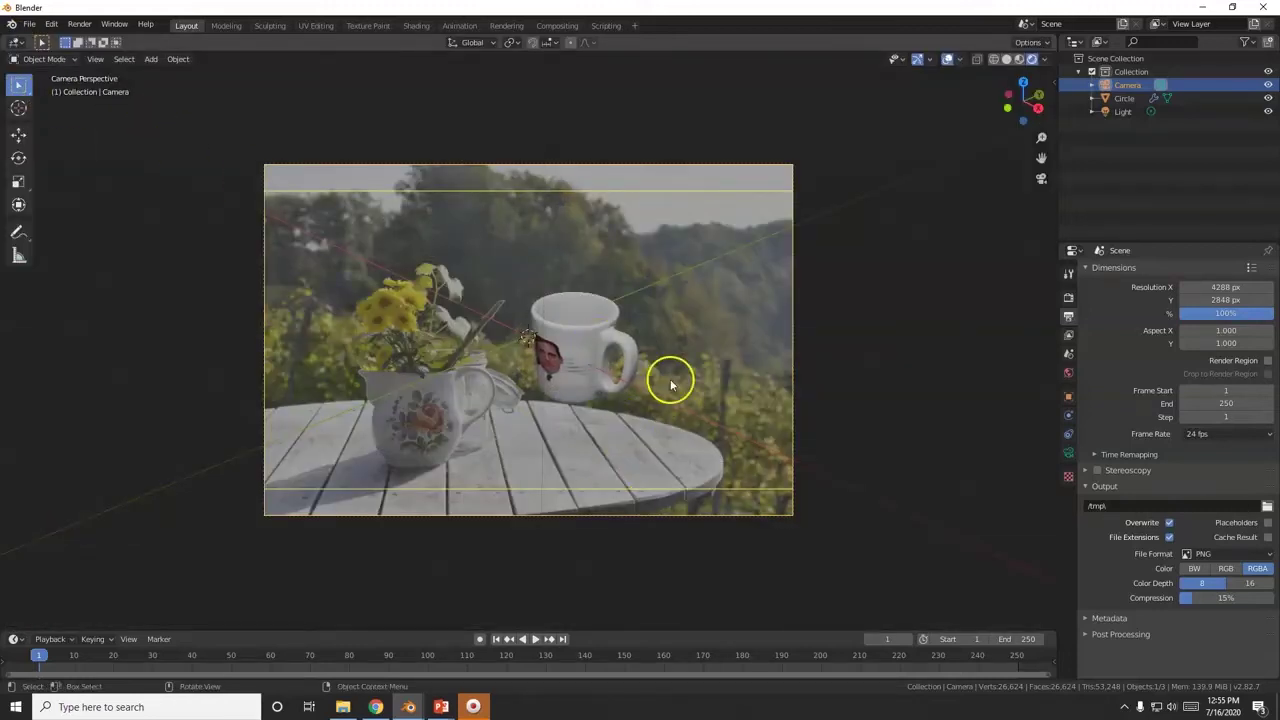
Add a mesh plane, scale it well beyond the mug and view it from the front
key("shift+a")
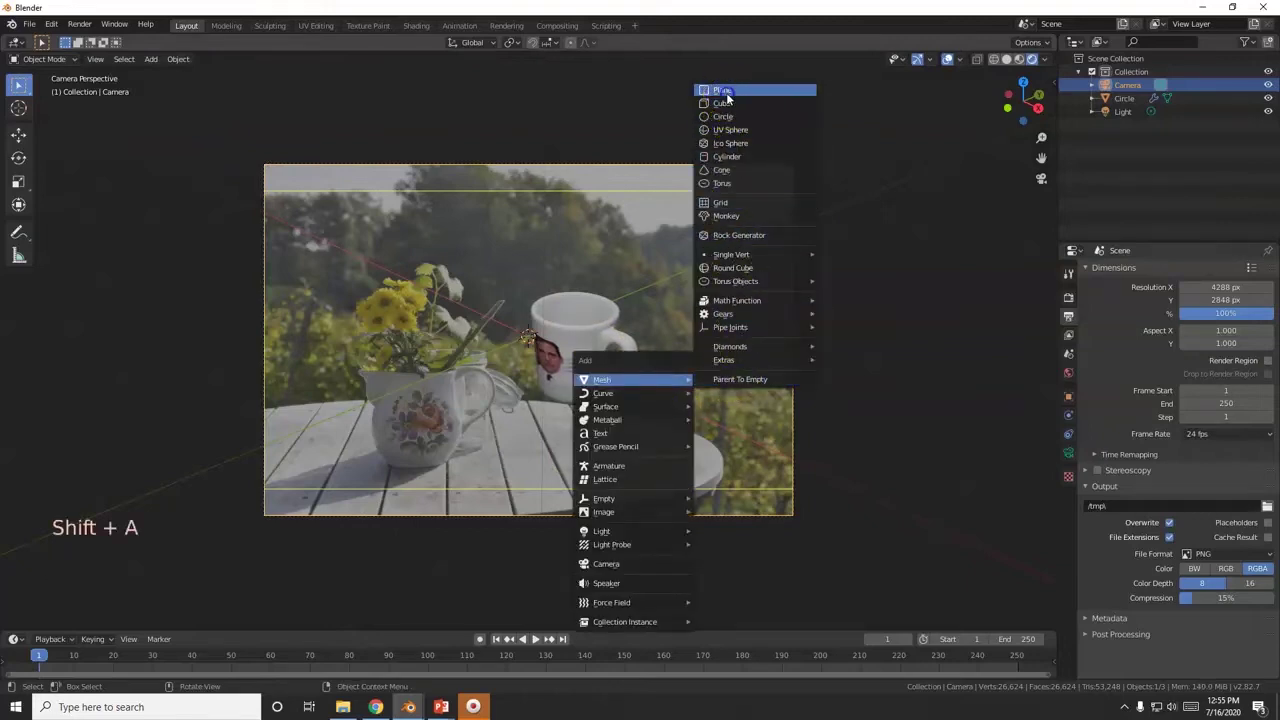
key("s")
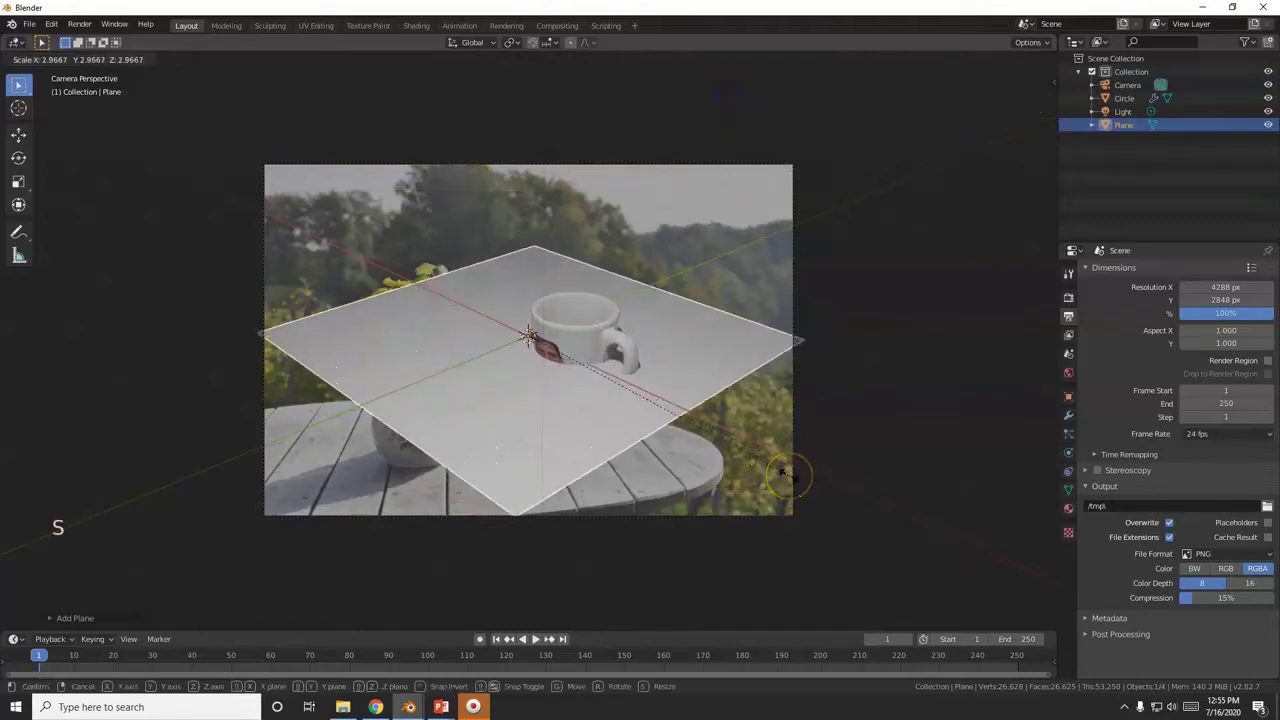
key("KP_1")
scroll("up", 3)
middle_click(647, 544)
scroll("up", 3)
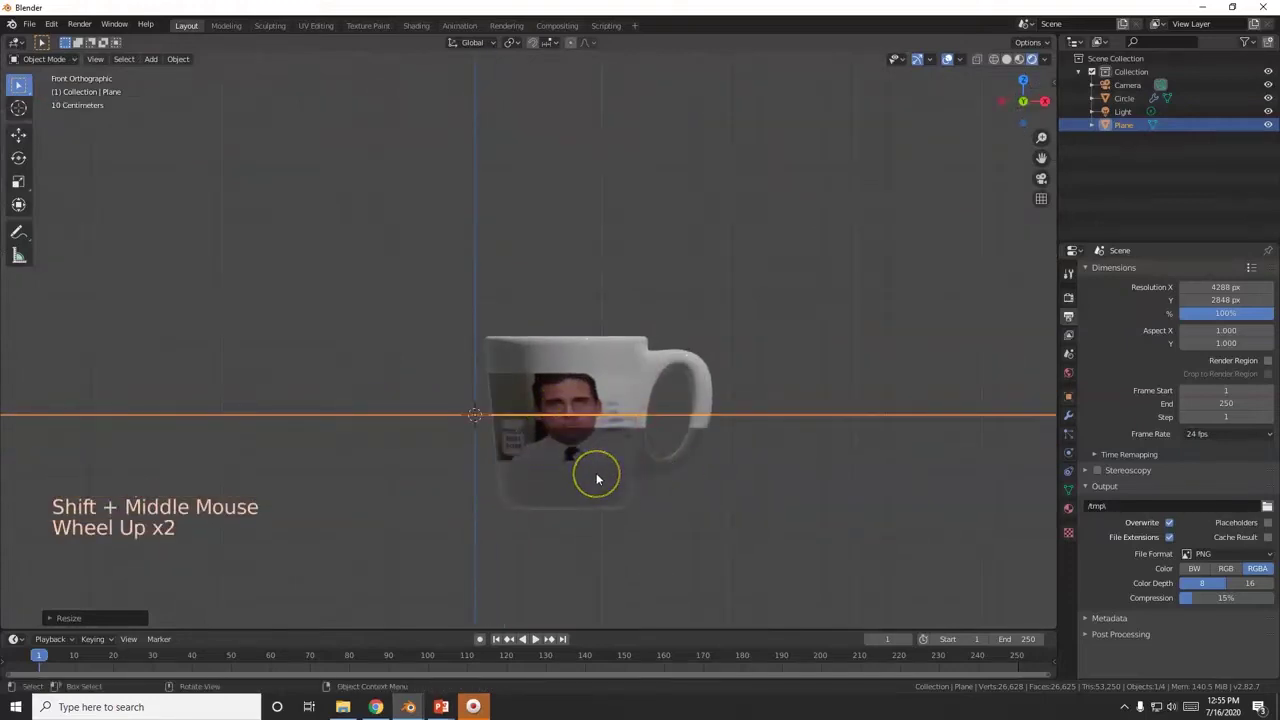
Move the plane along Z to meet the mug's bottom, return to camera view and enlarge it further
key("g")
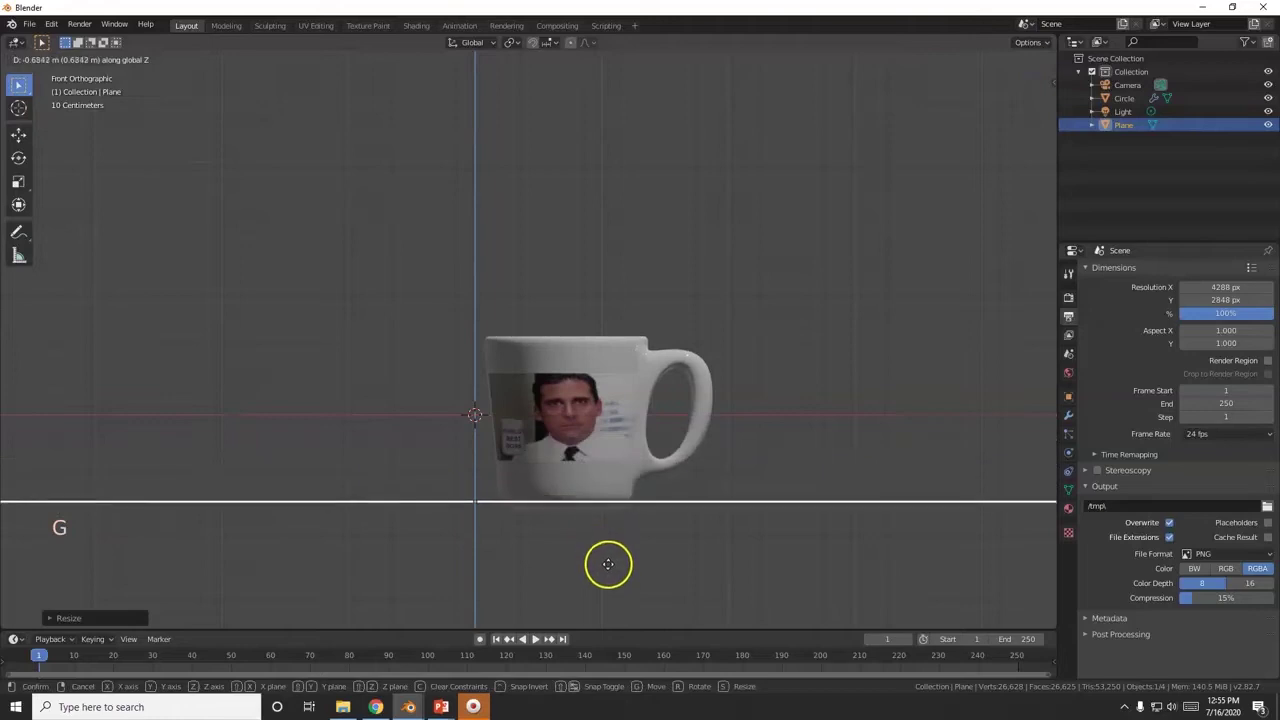
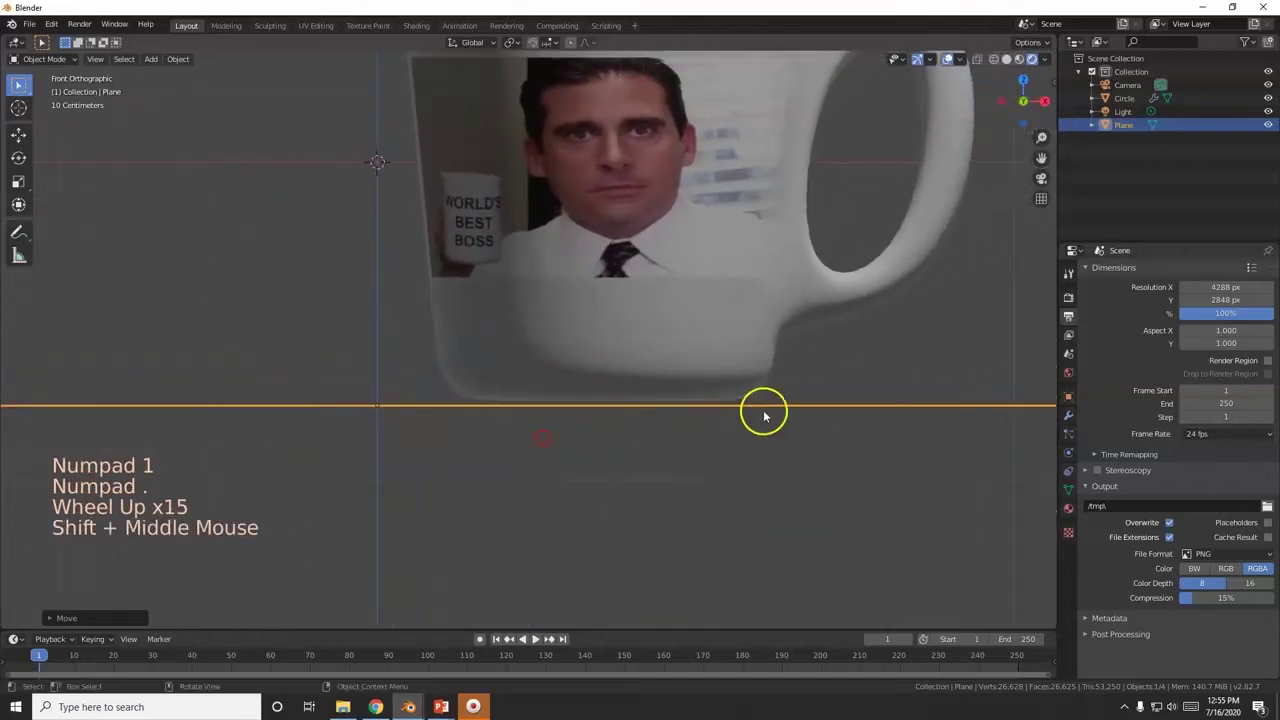
key("g")
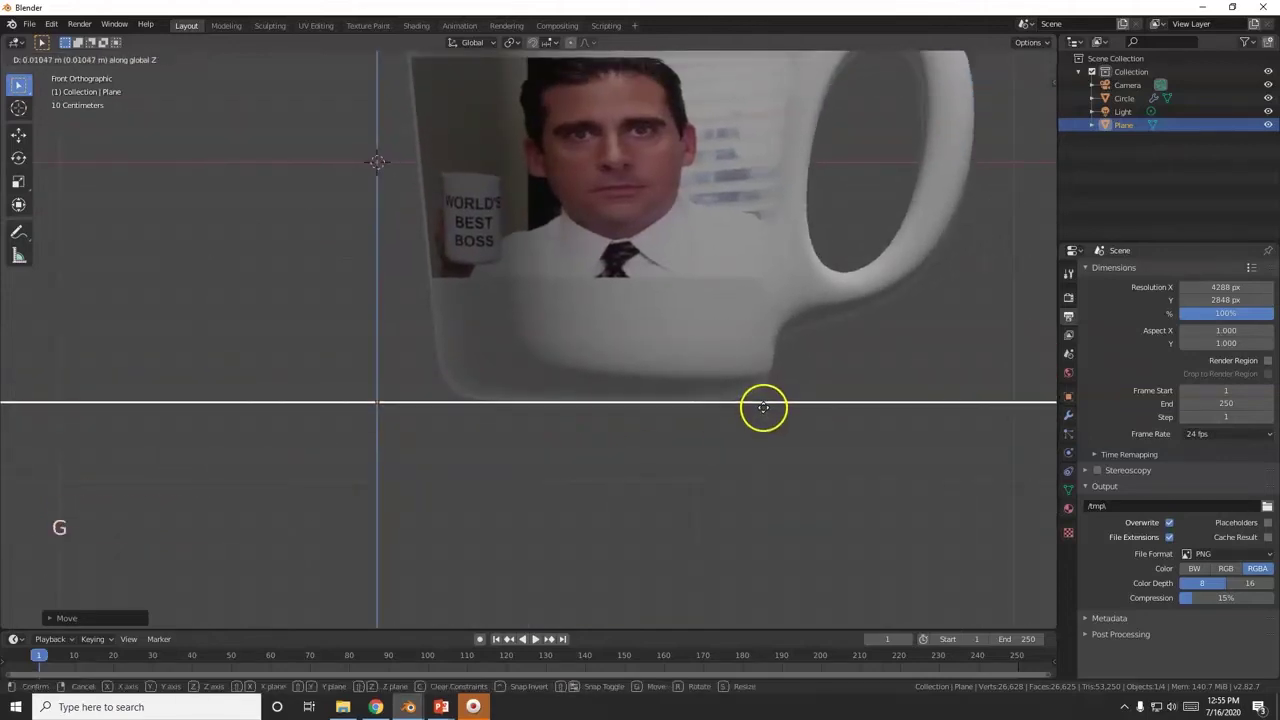
scroll("down", 3)
key("KP_0")
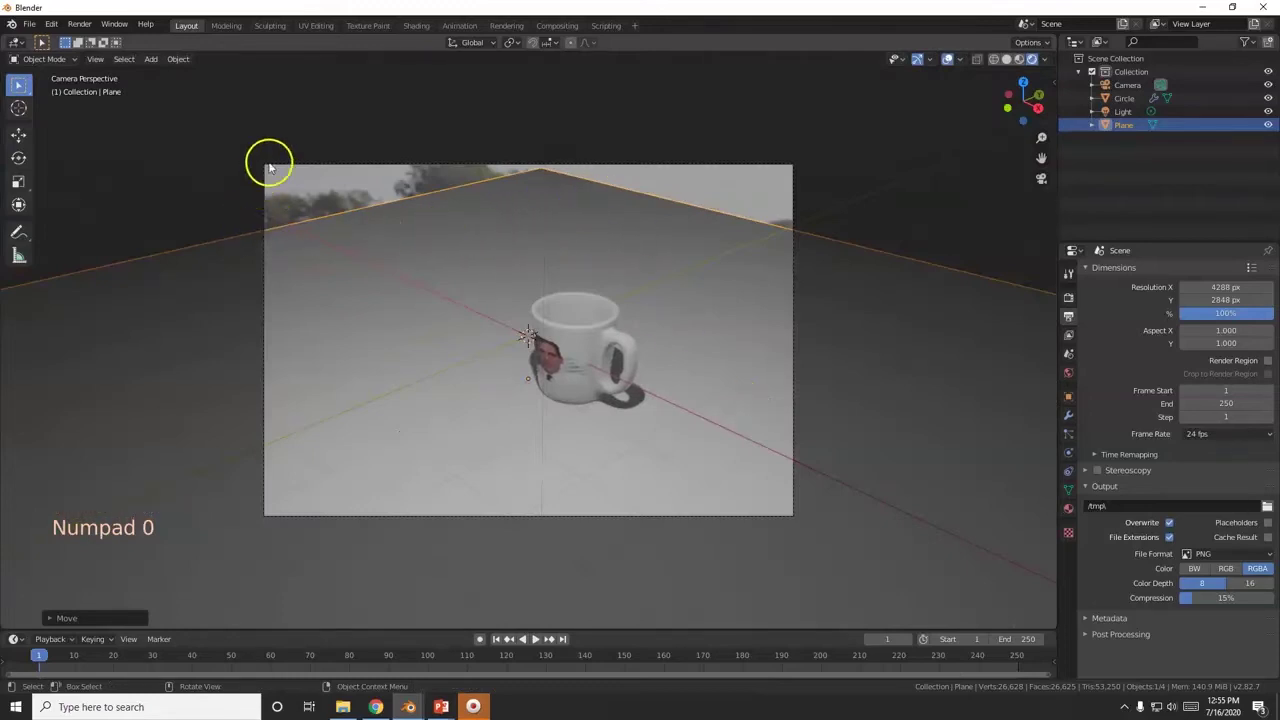
key("s")
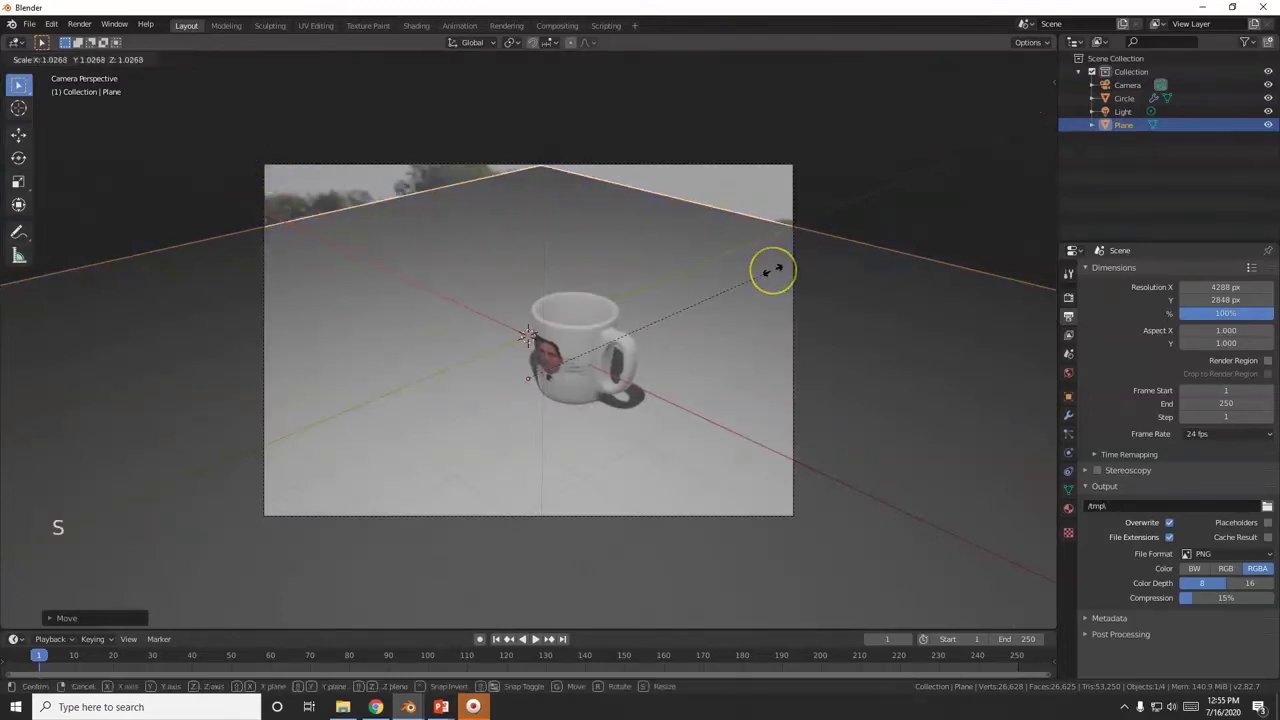
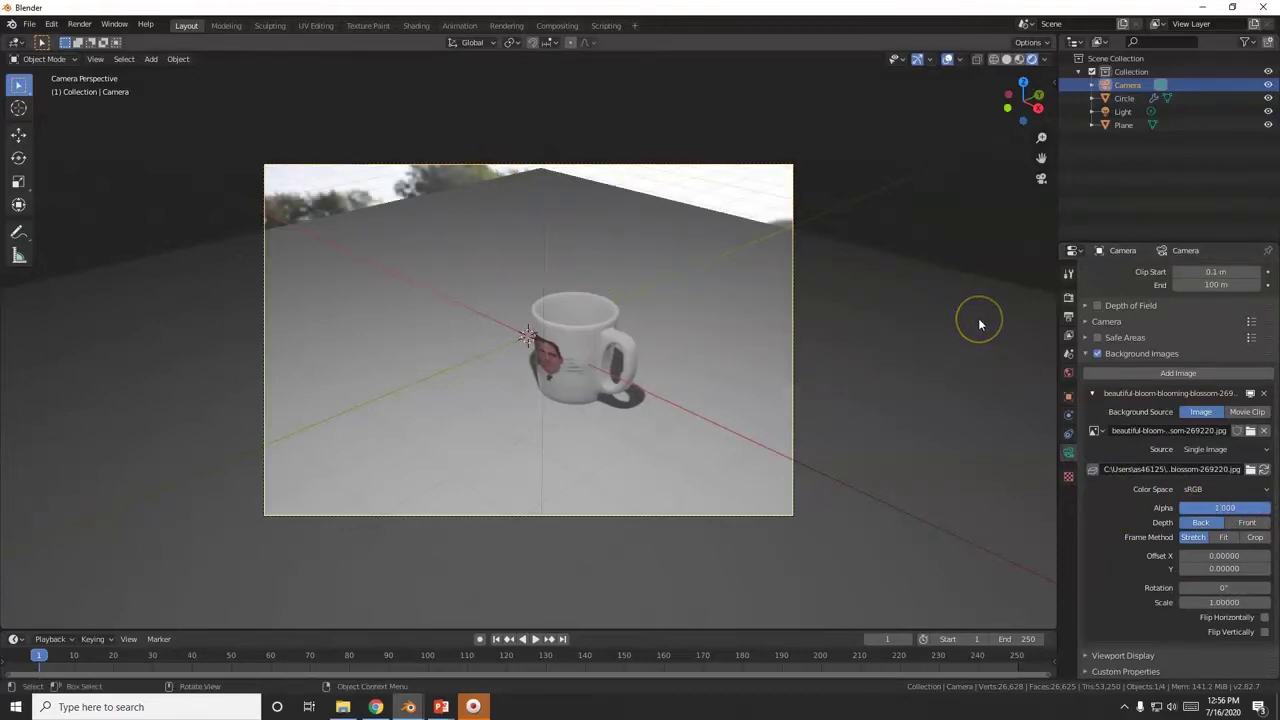
Enable Lock Camera to View and orbit the camera to line up with the table photo
key("n")
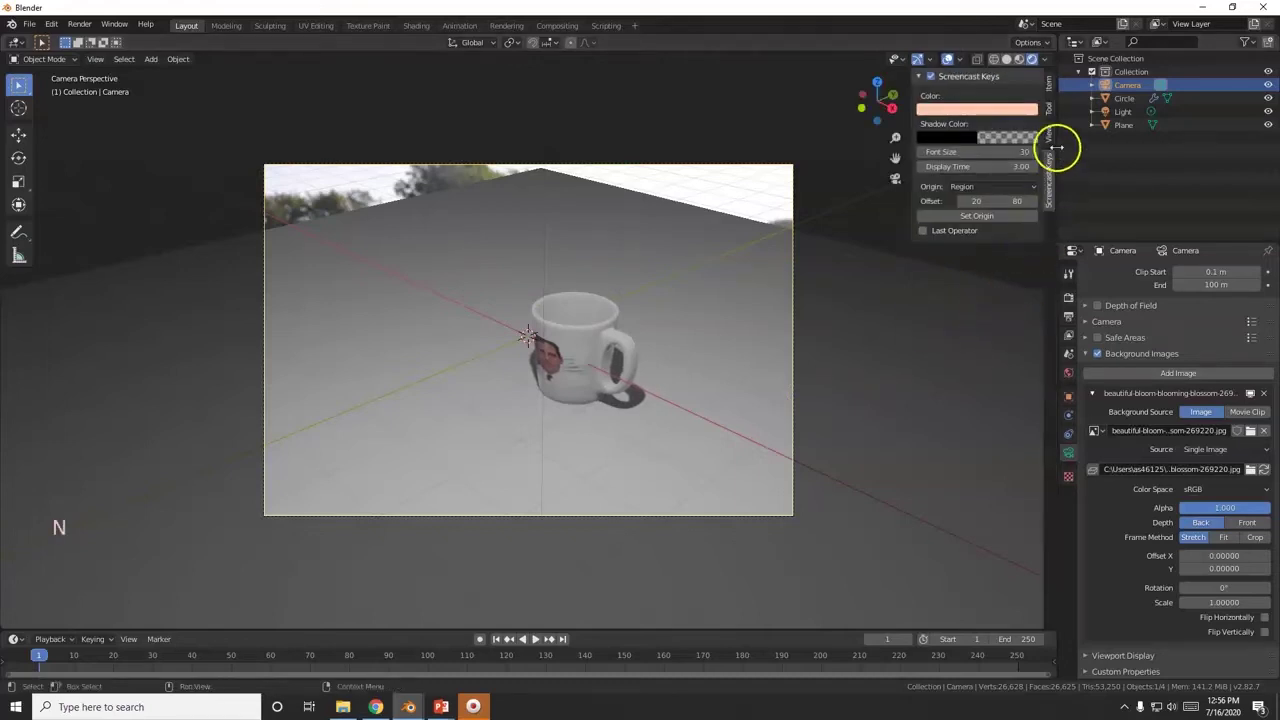
left_click(1055, 140)
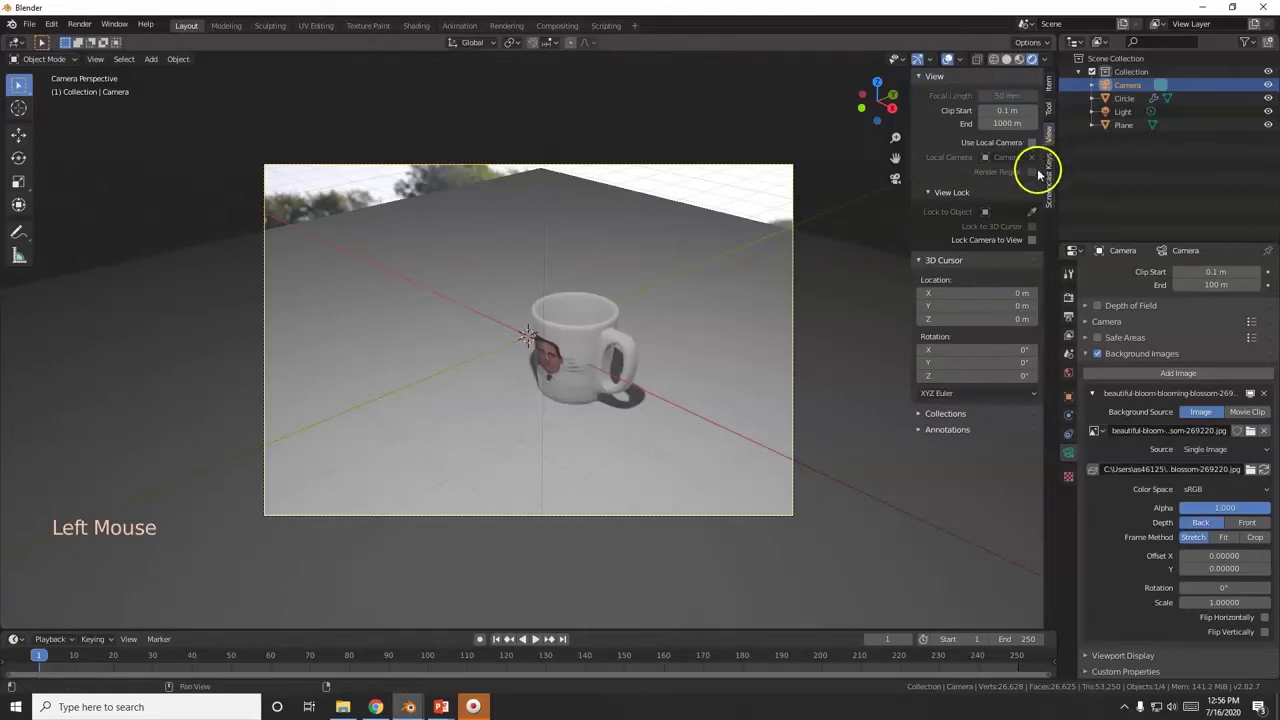
left_click(1037, 245)
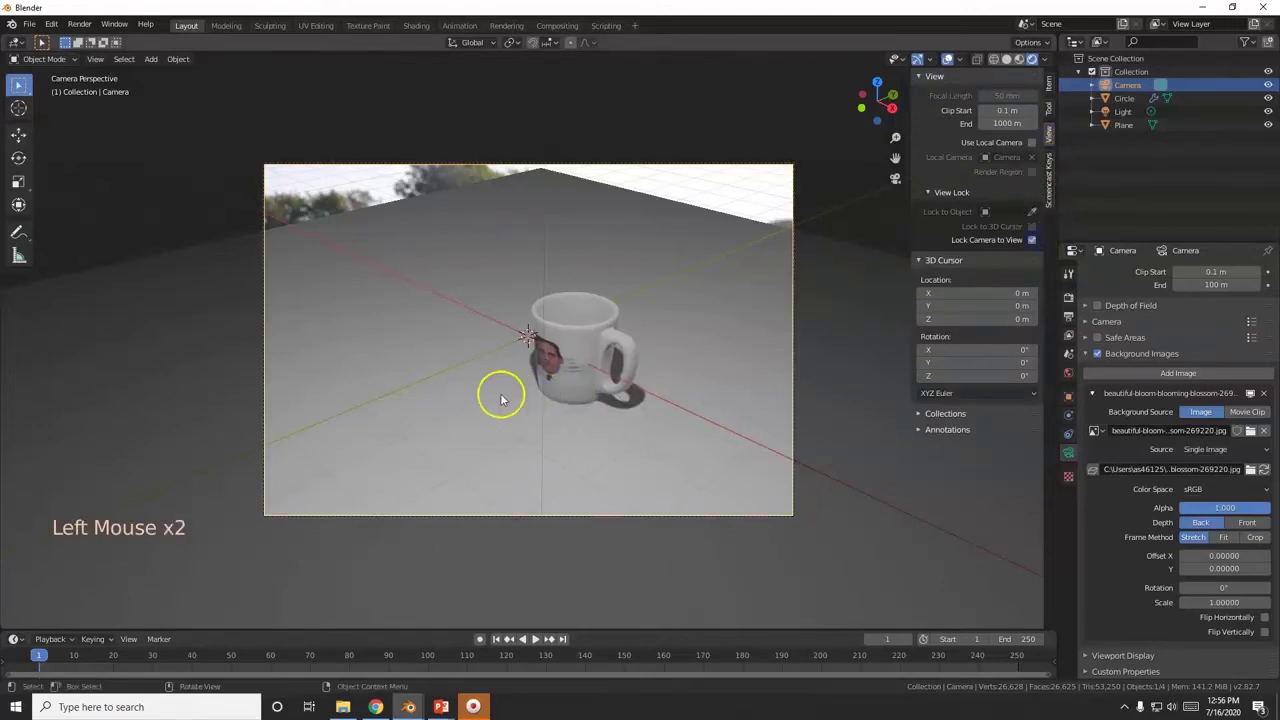
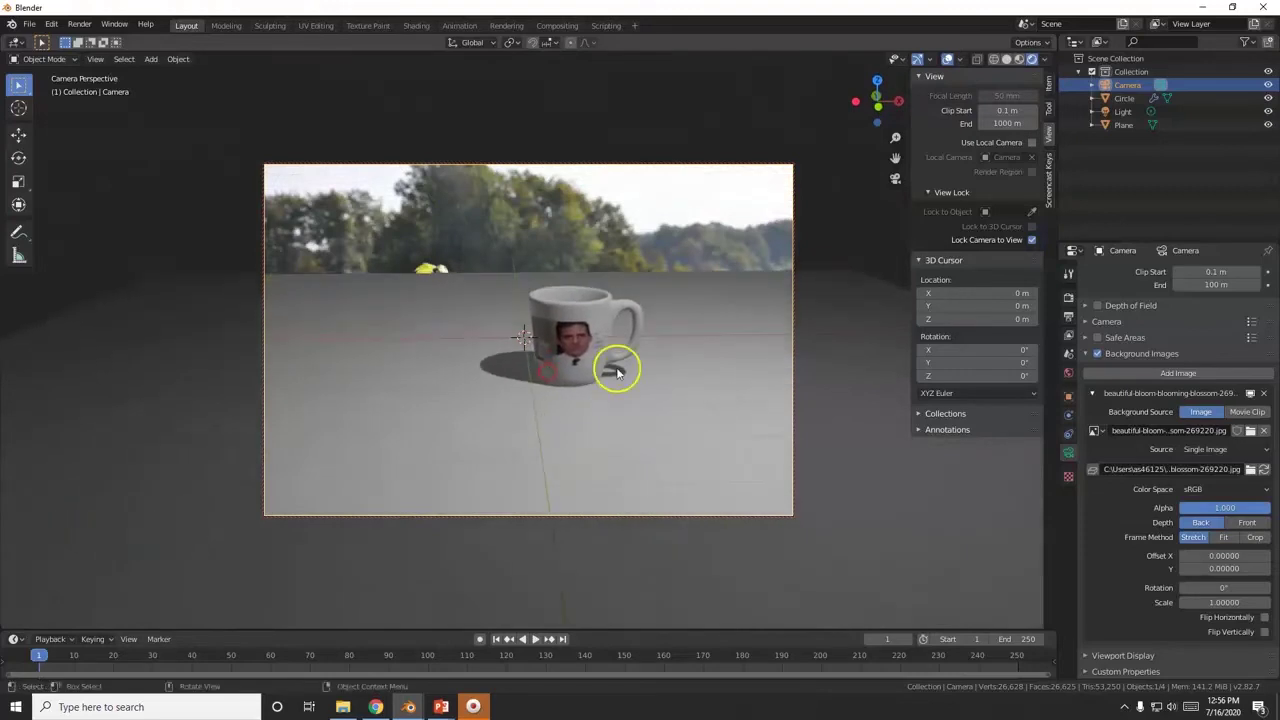
middle_click(651, 312)
middle_click(651, 307)
middle_click(659, 307)
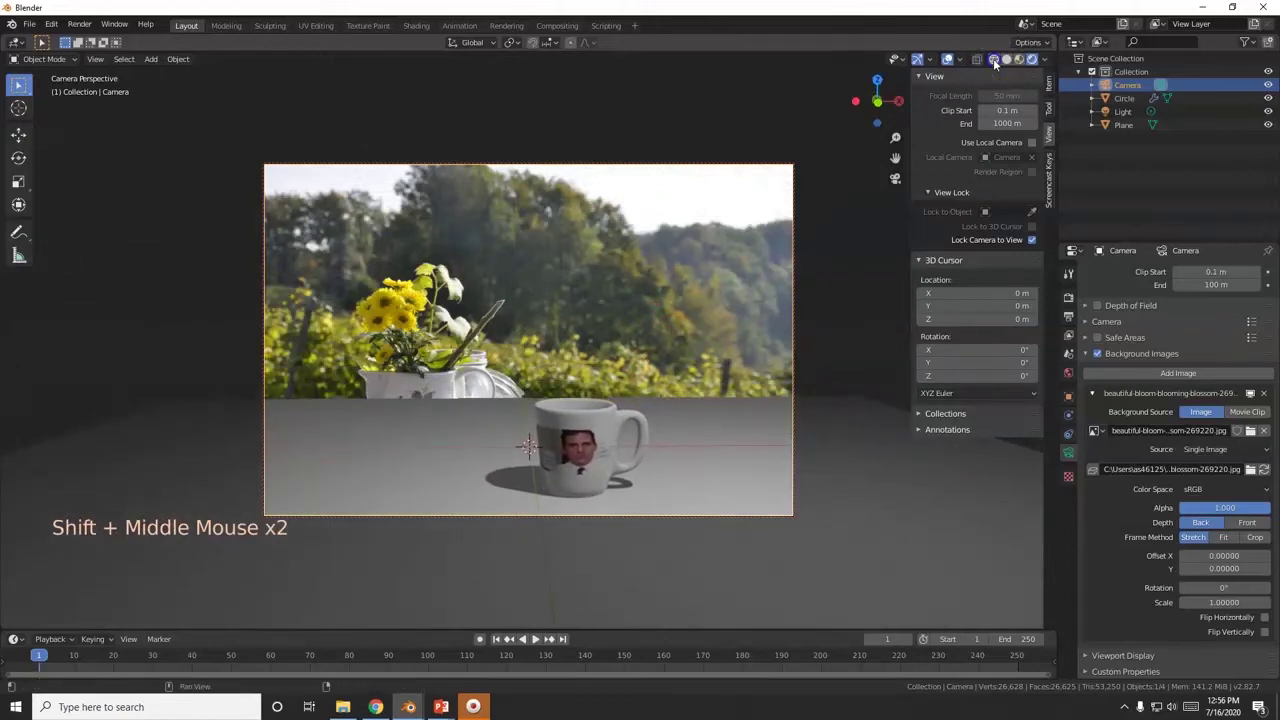
Change the viewport shading and select the mug
left_click(997, 65)
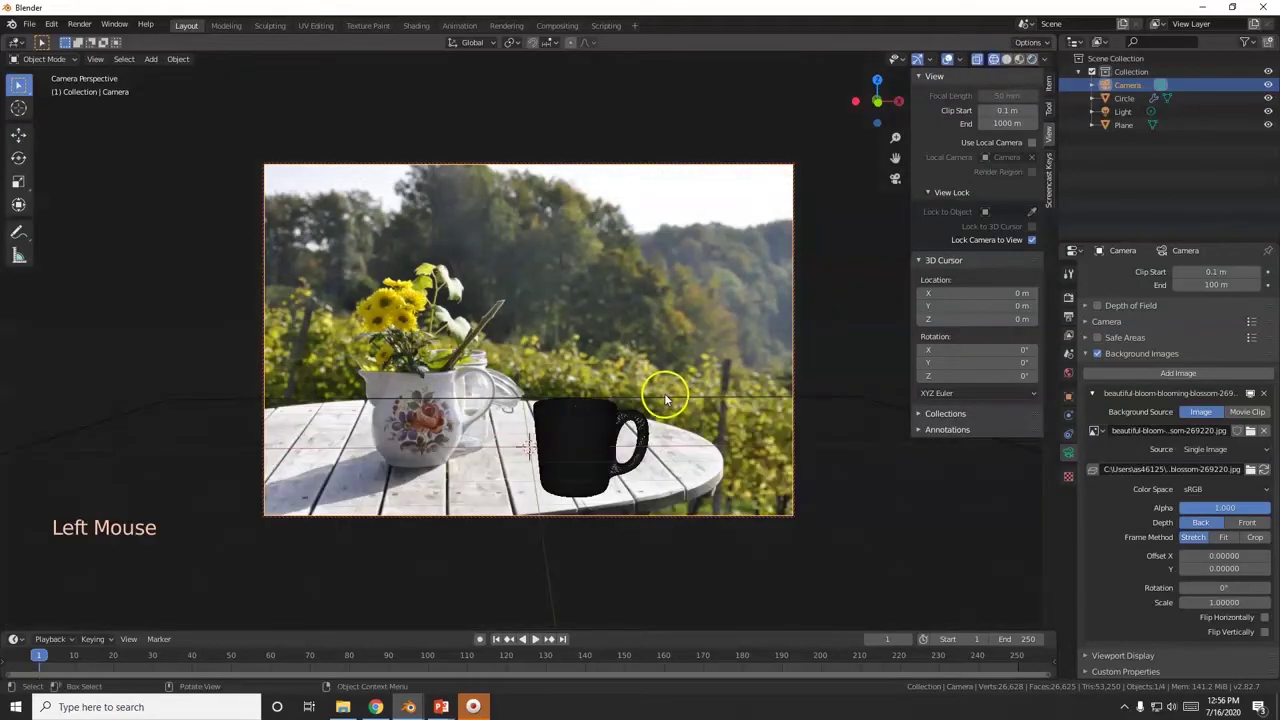
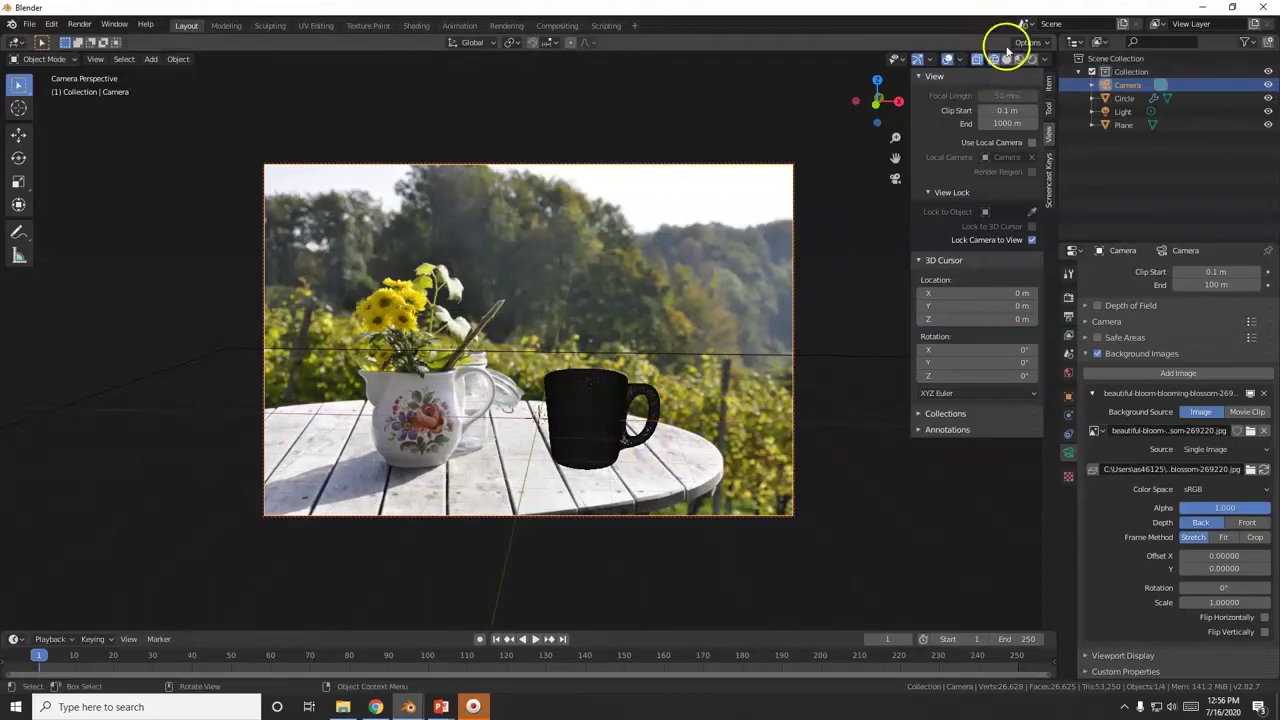
left_click(1009, 62)
left_click(996, 64)
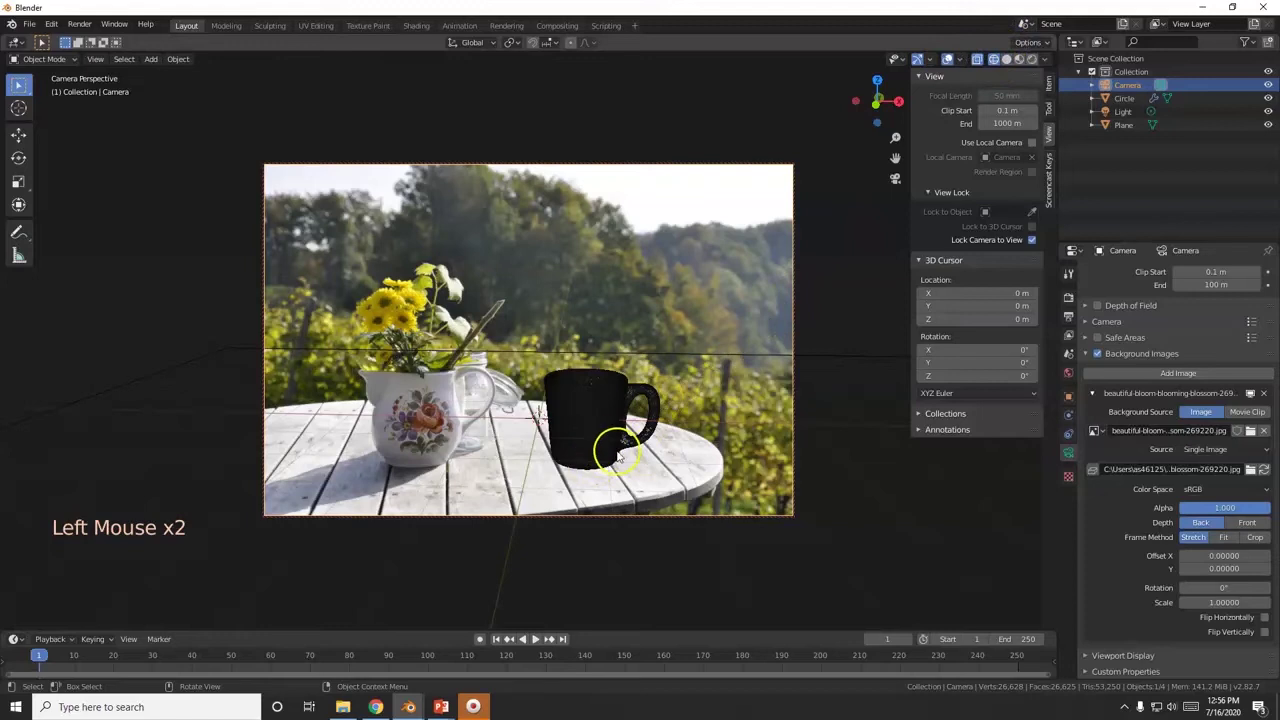
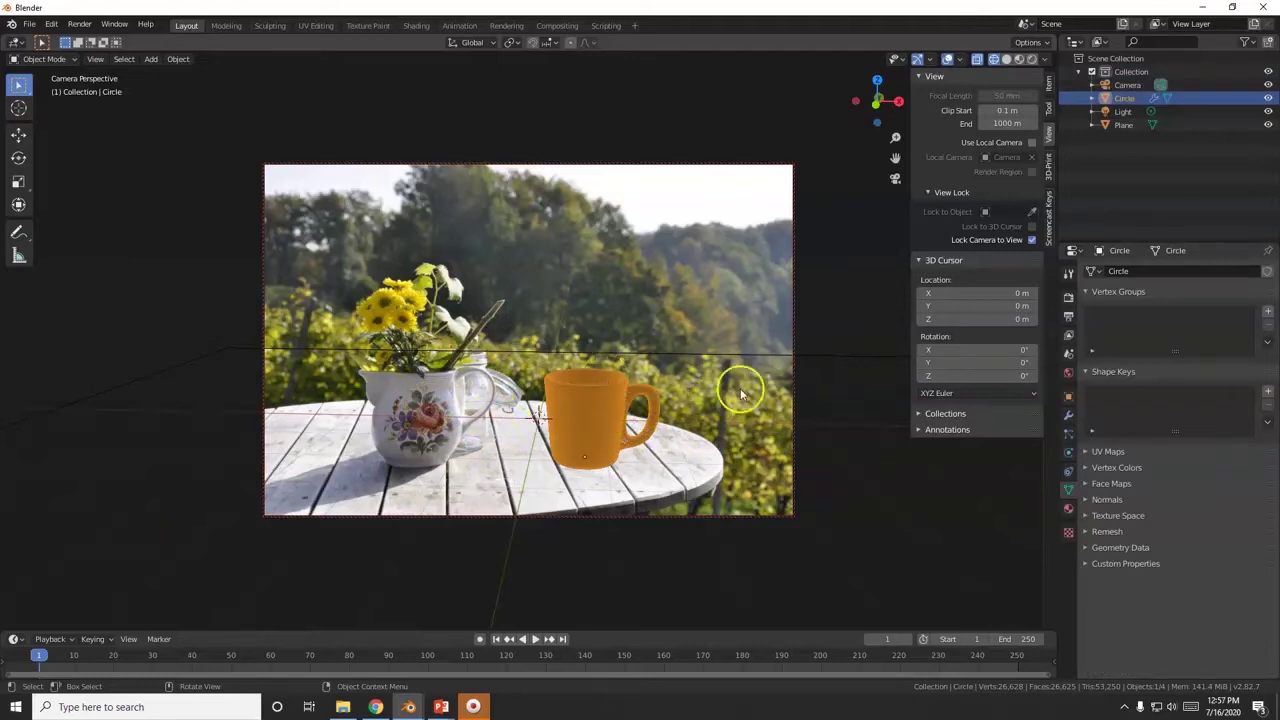
Scale the mug down and move it onto the round tabletop
key("s")
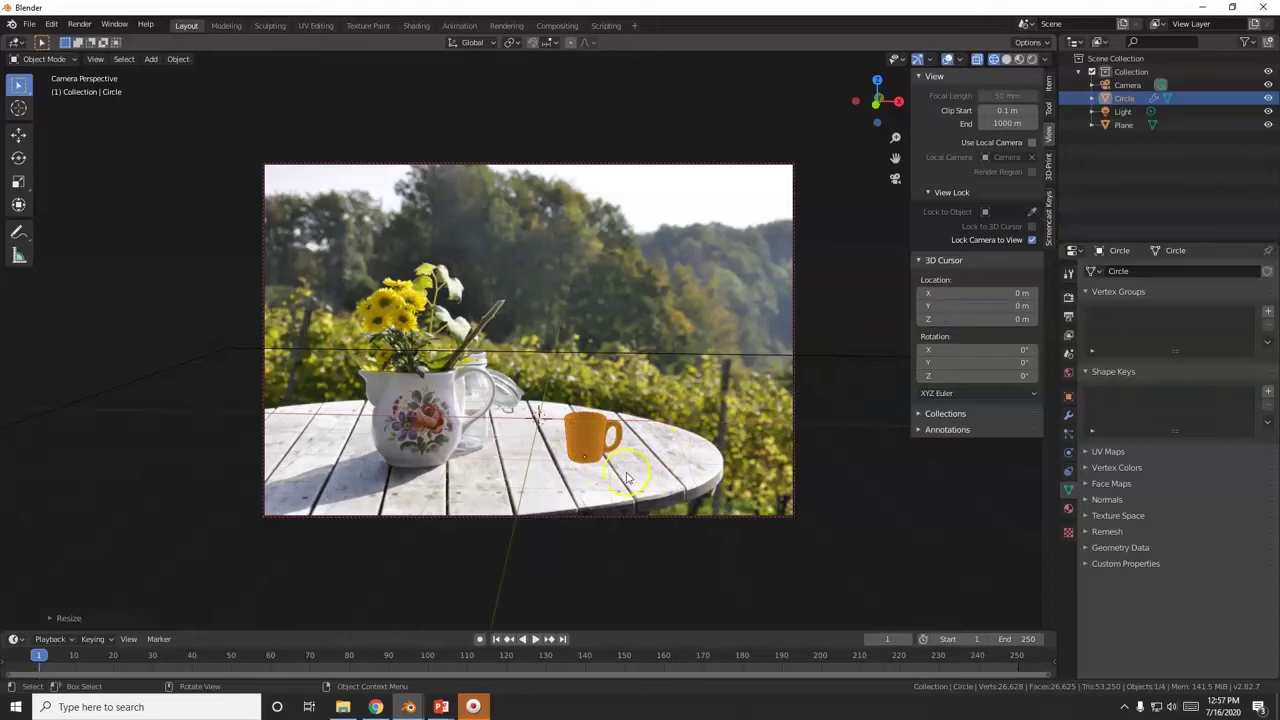
key("g")
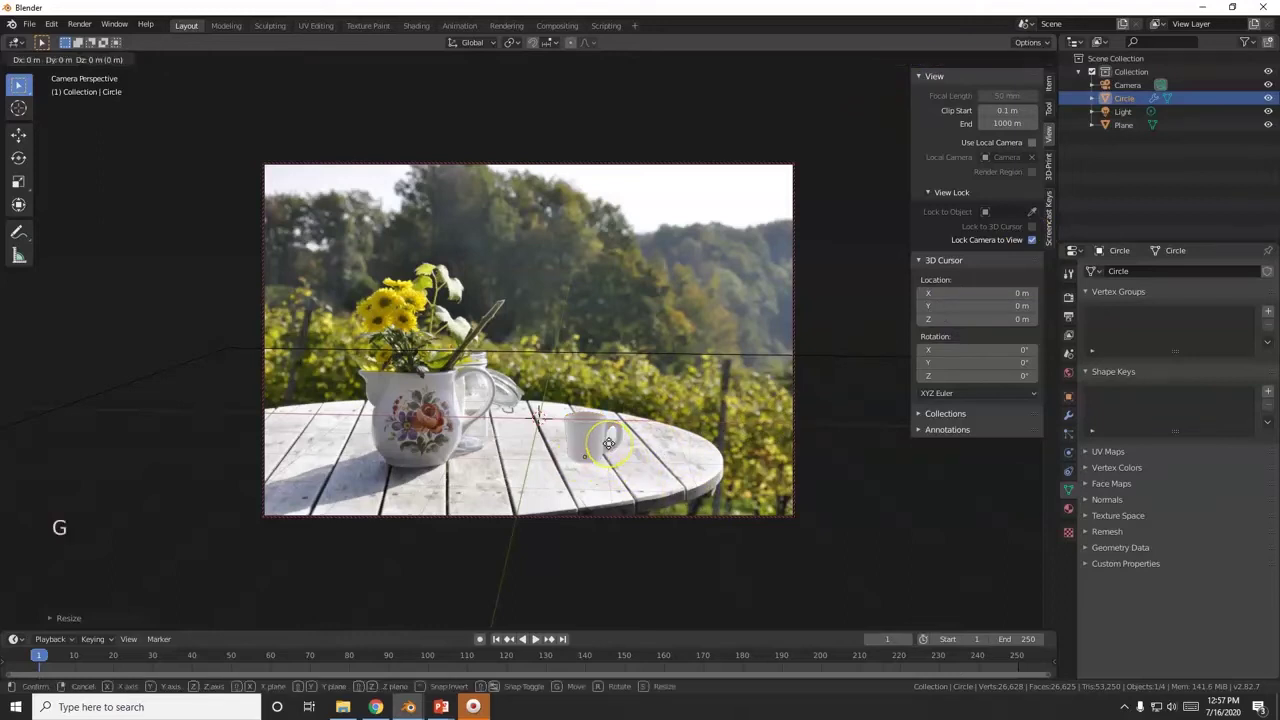
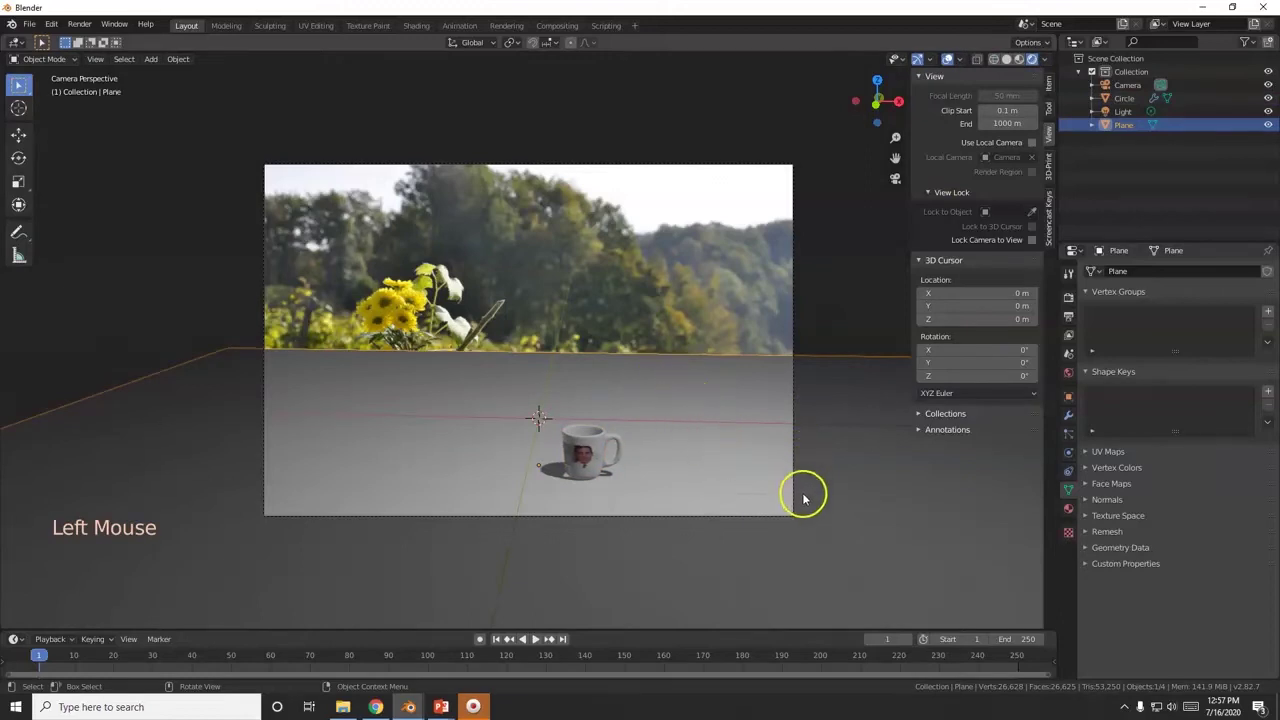
Adjust the ground plane's position and scale so it stretches further back behind the mug
key("r")
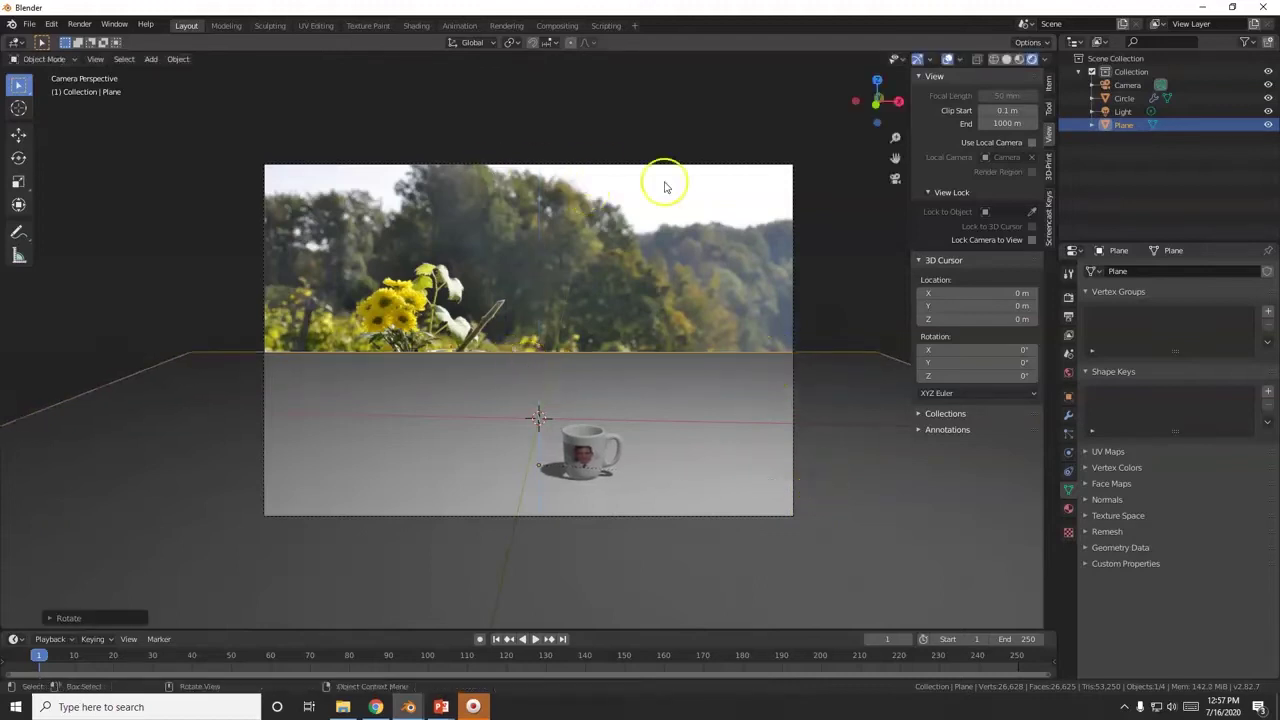
key("g")
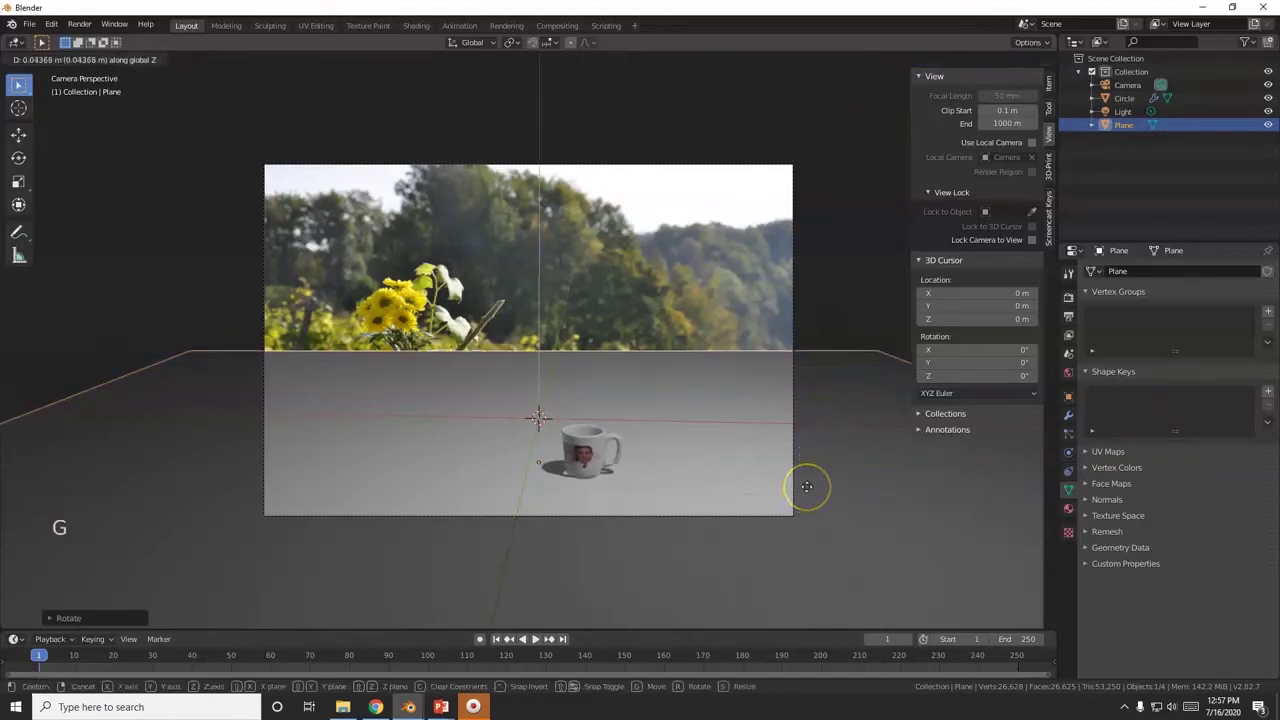
key("r")
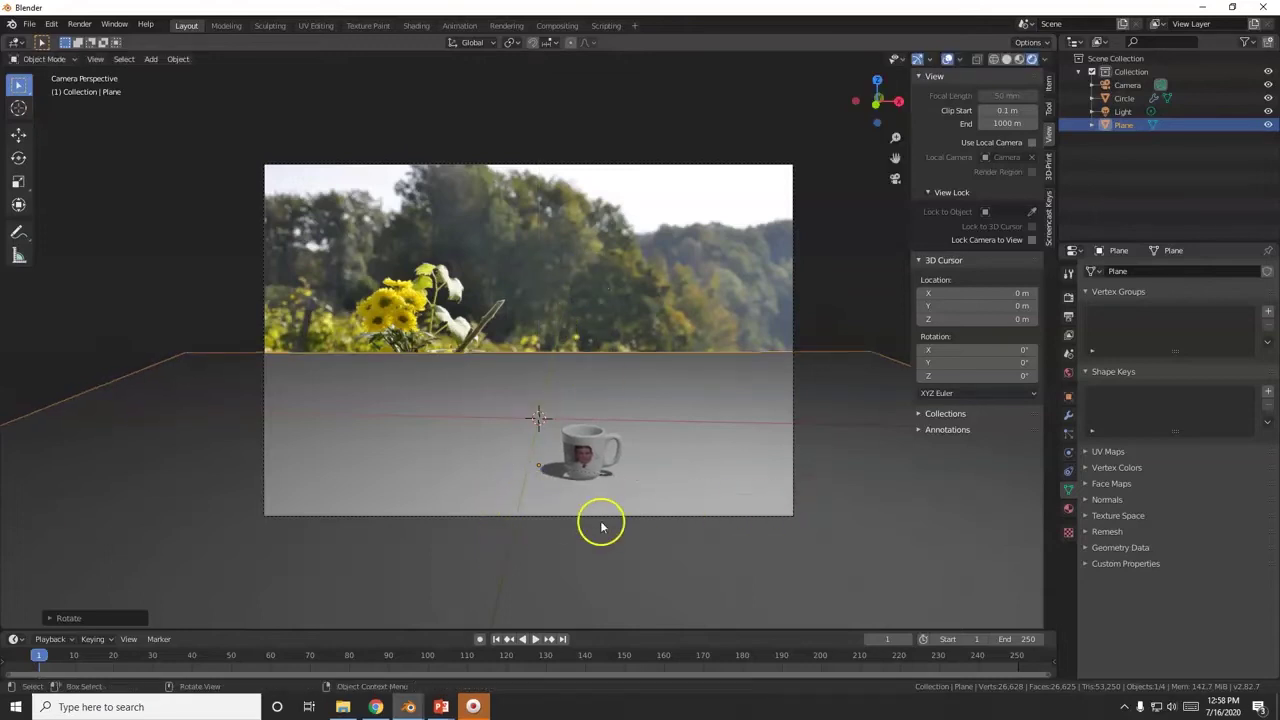
key("g")
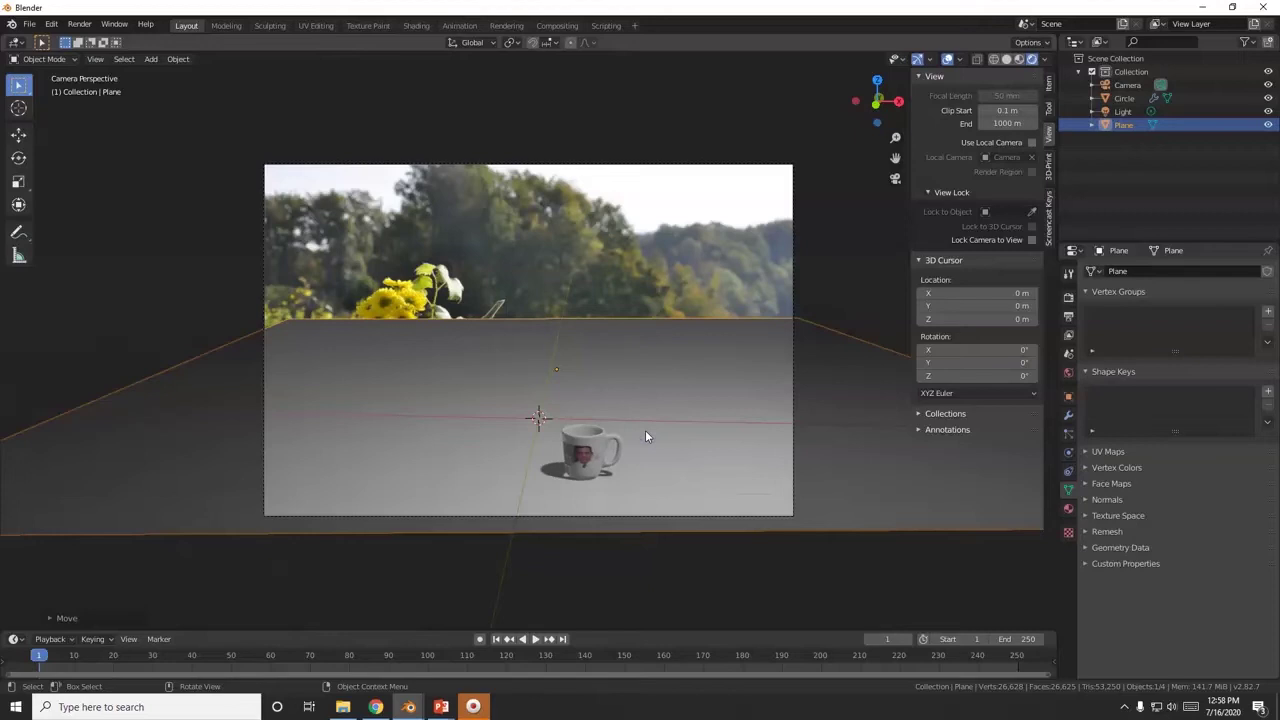
Leave mesh editing, show the plane as wireframe and turn it slightly around the vertical axis
key("Tab")
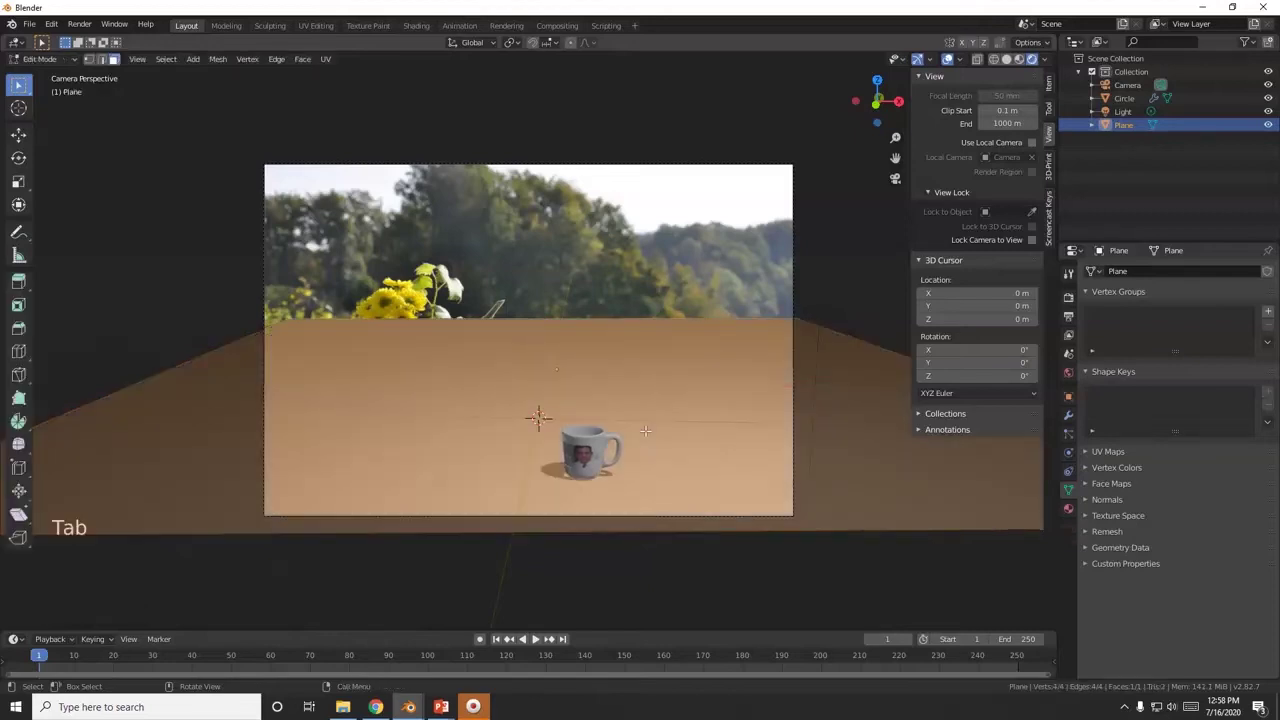
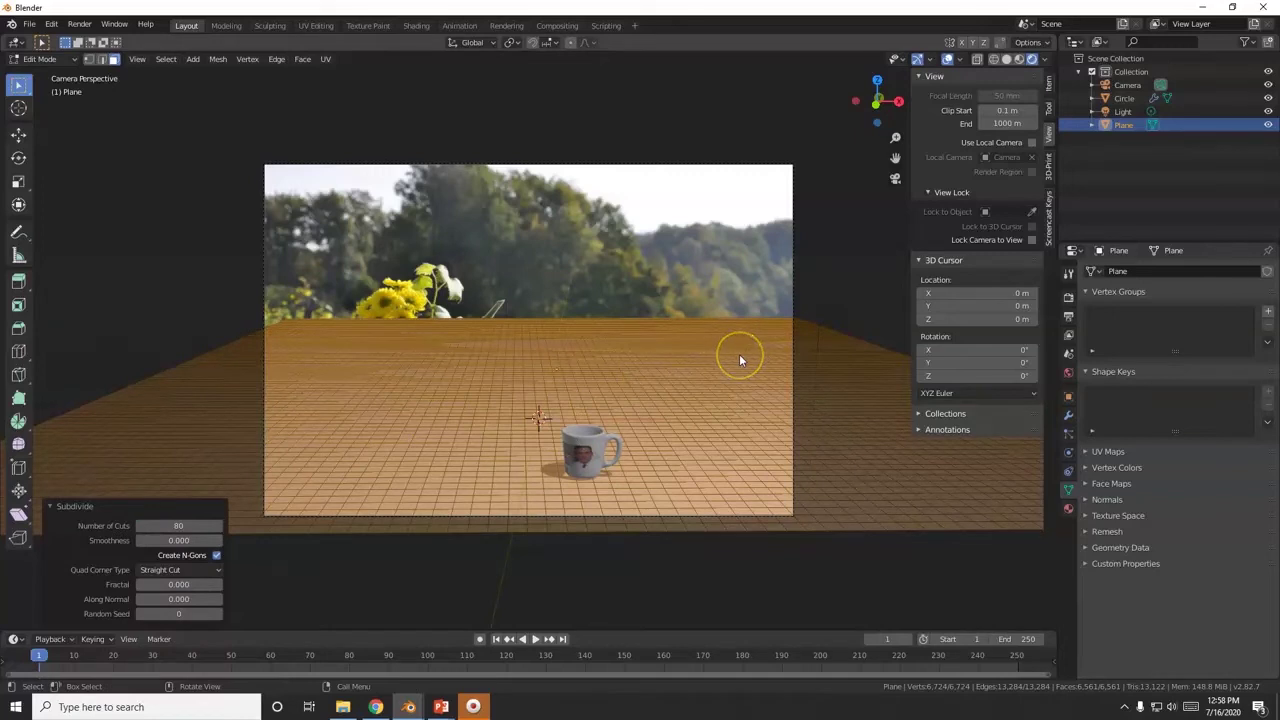
key("Tab")
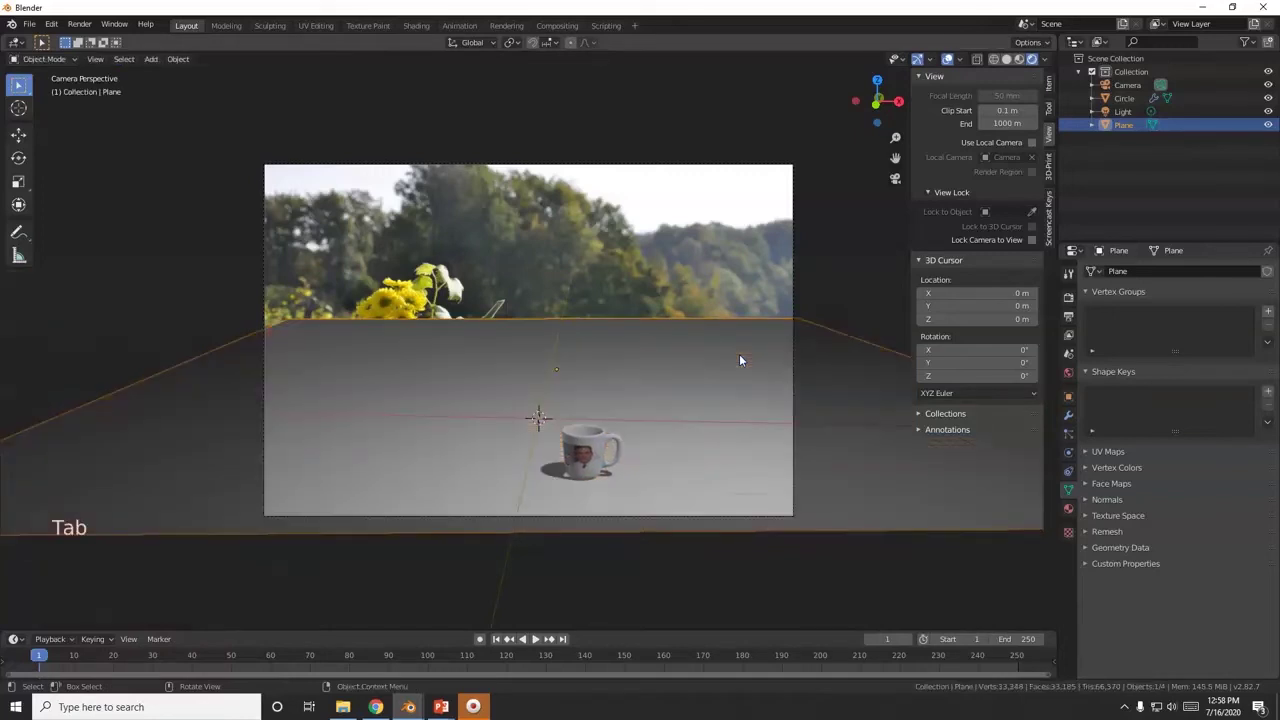
key("shift+z")
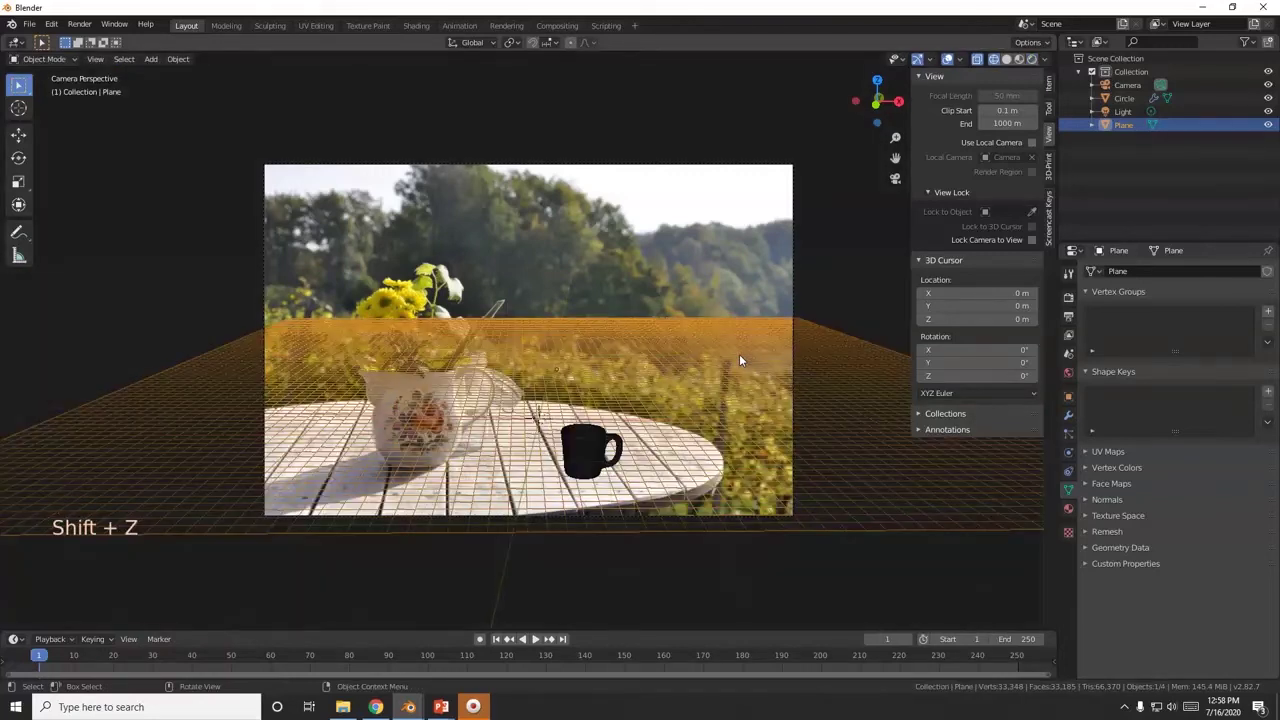
key("r")
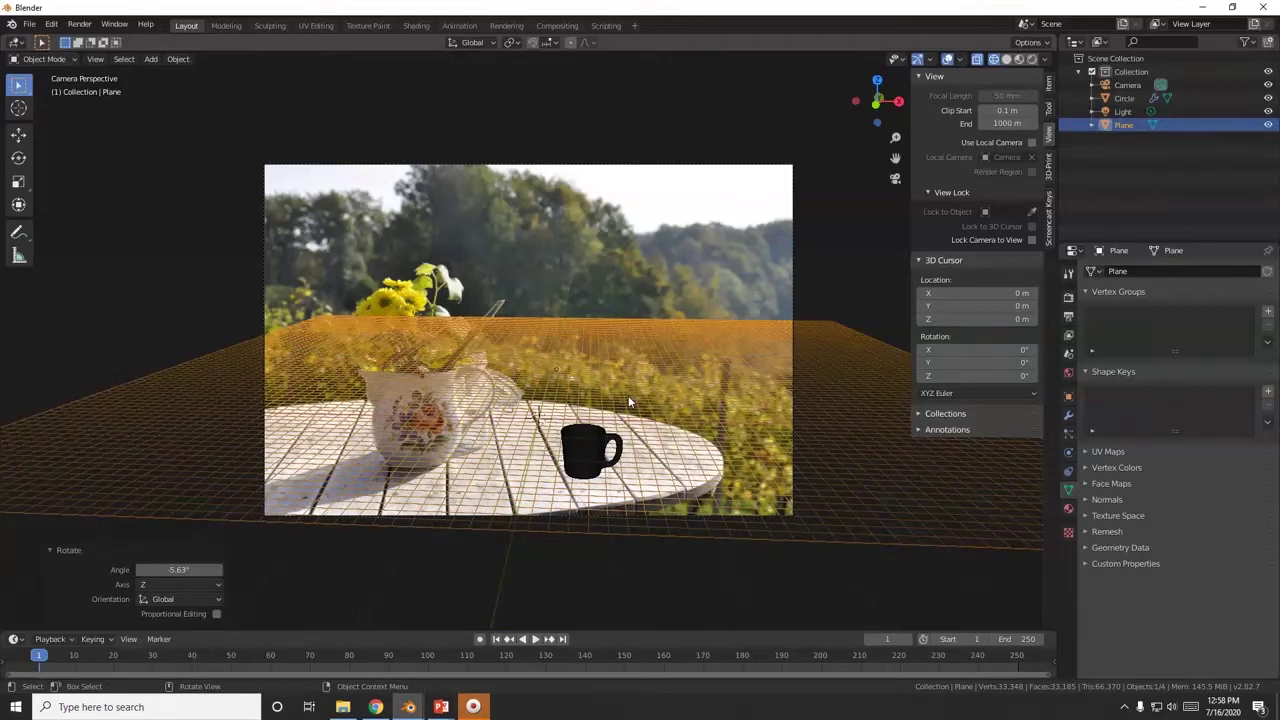
Enter Edit Mode on the plane with all its geometry selected, zoomed closer in camera view
key("Tab")
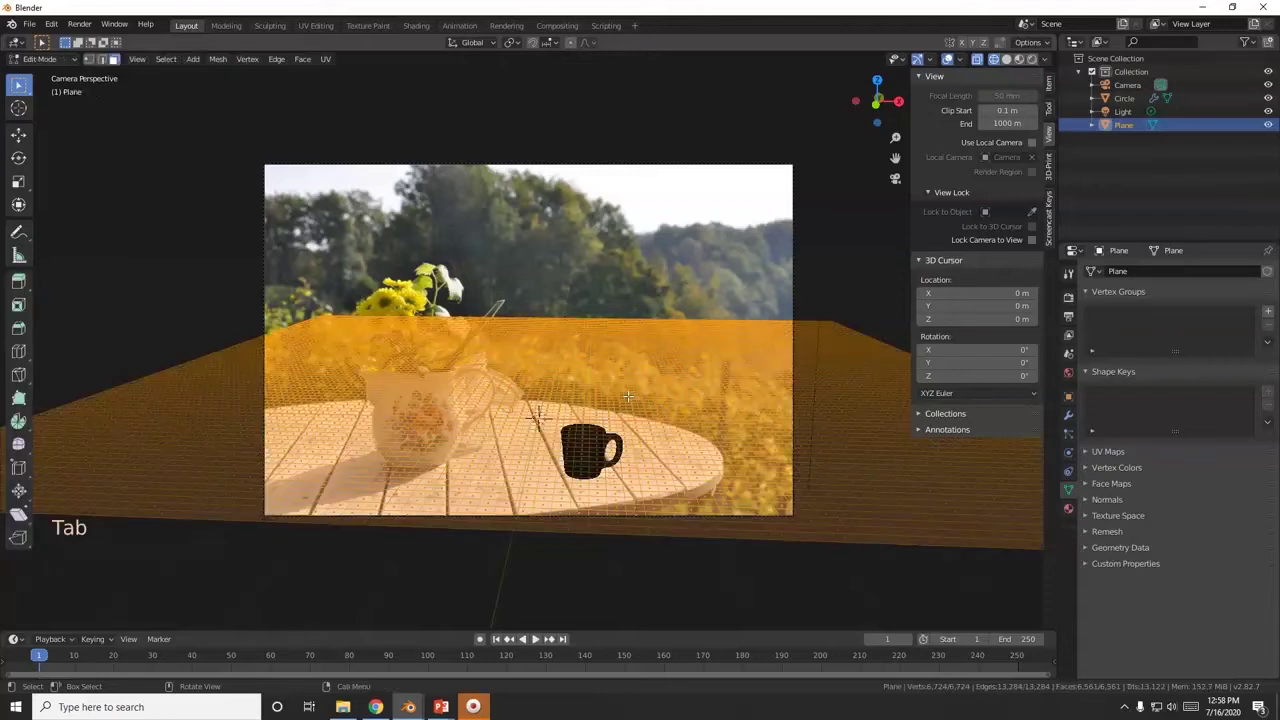
left_click(107, 66)
left_click(91, 66)
scroll("up", 3)
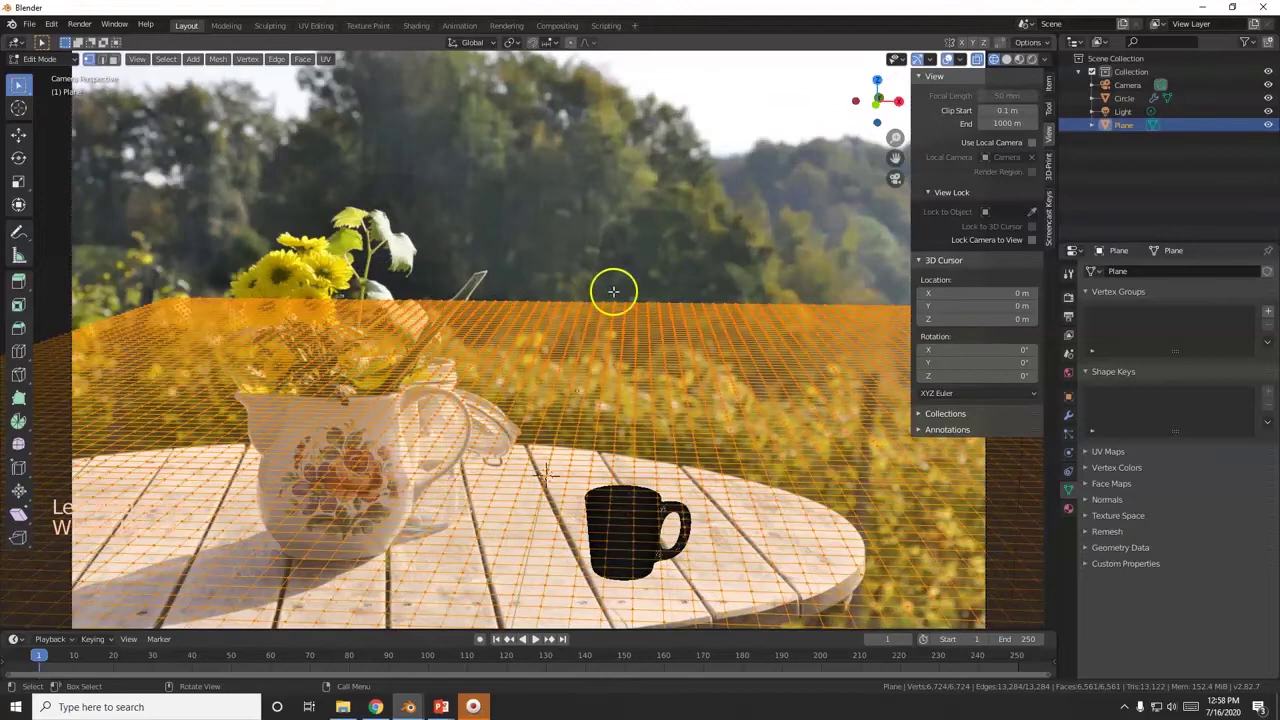
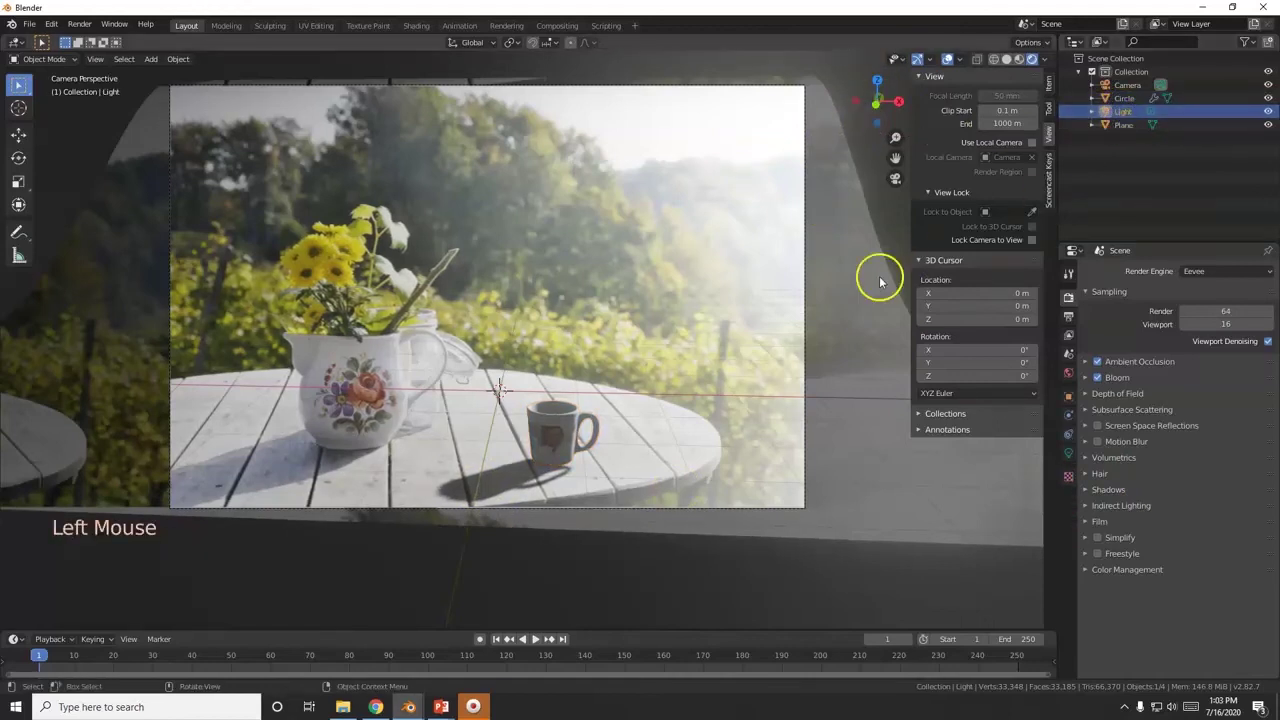
Hide the sidebar to give the scene view more room
key("n")
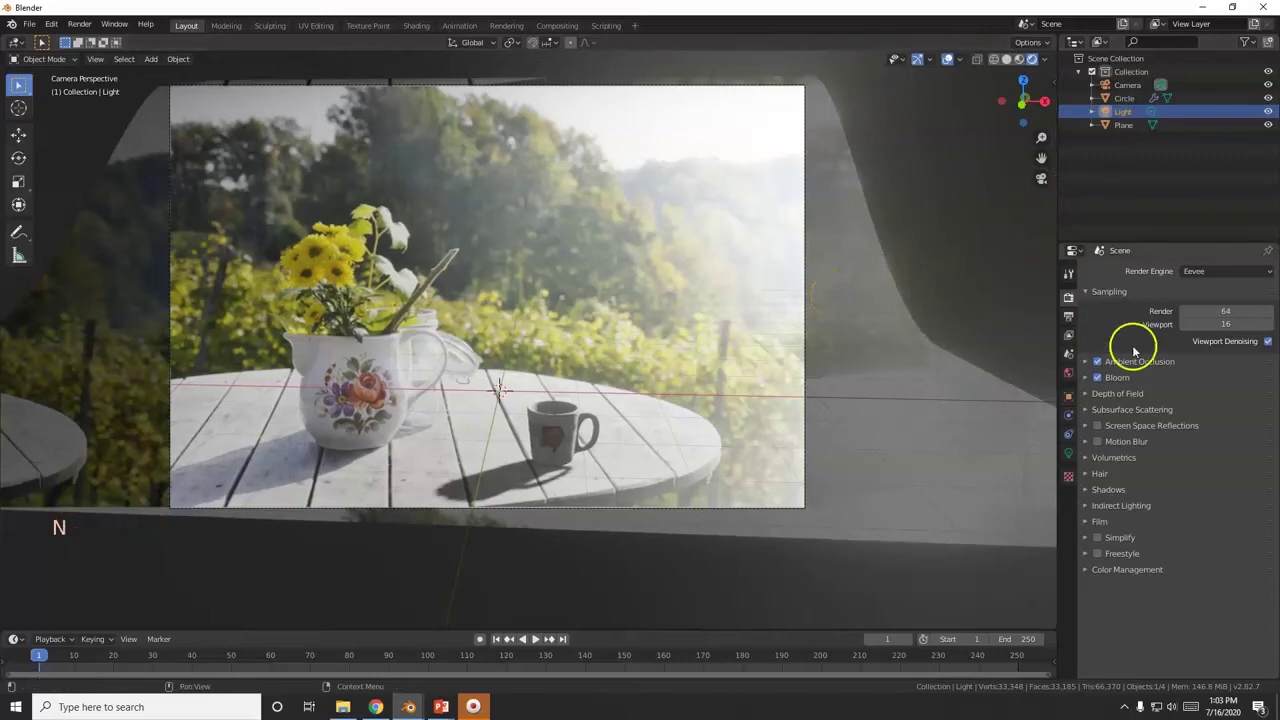
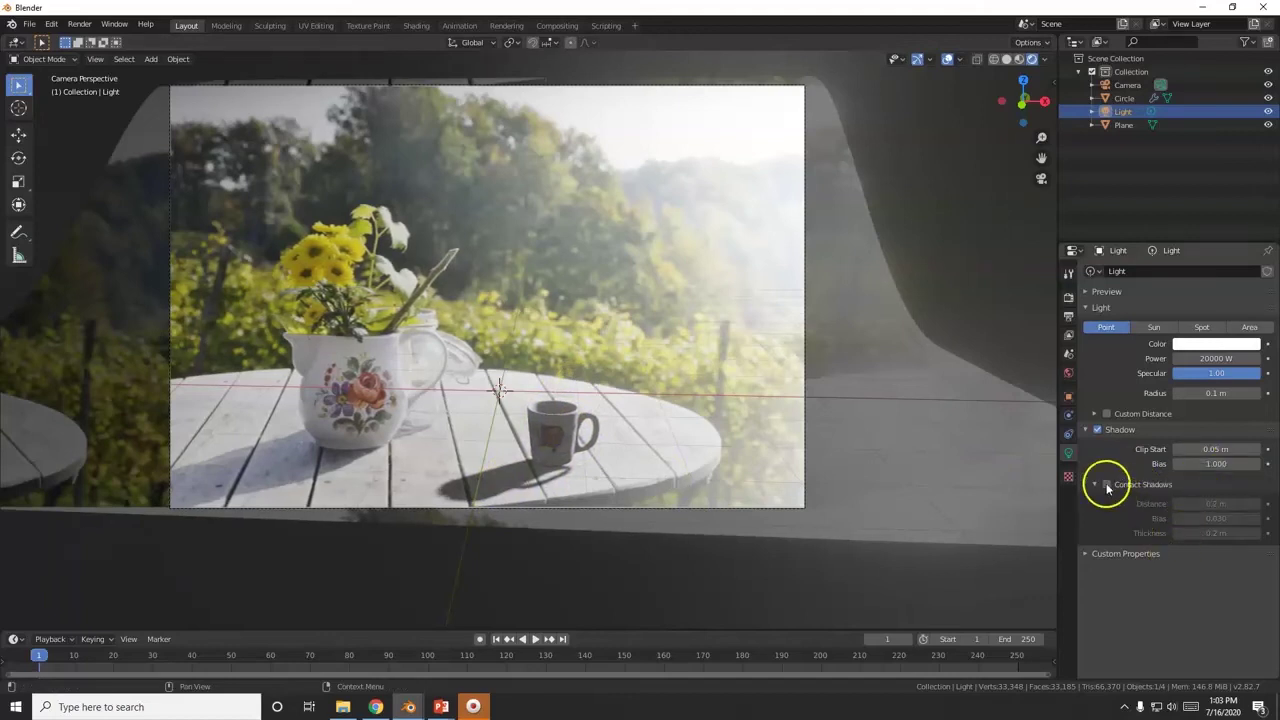
Turn on Contact Shadows for the point light in its Shadow panel
left_click(1112, 490)
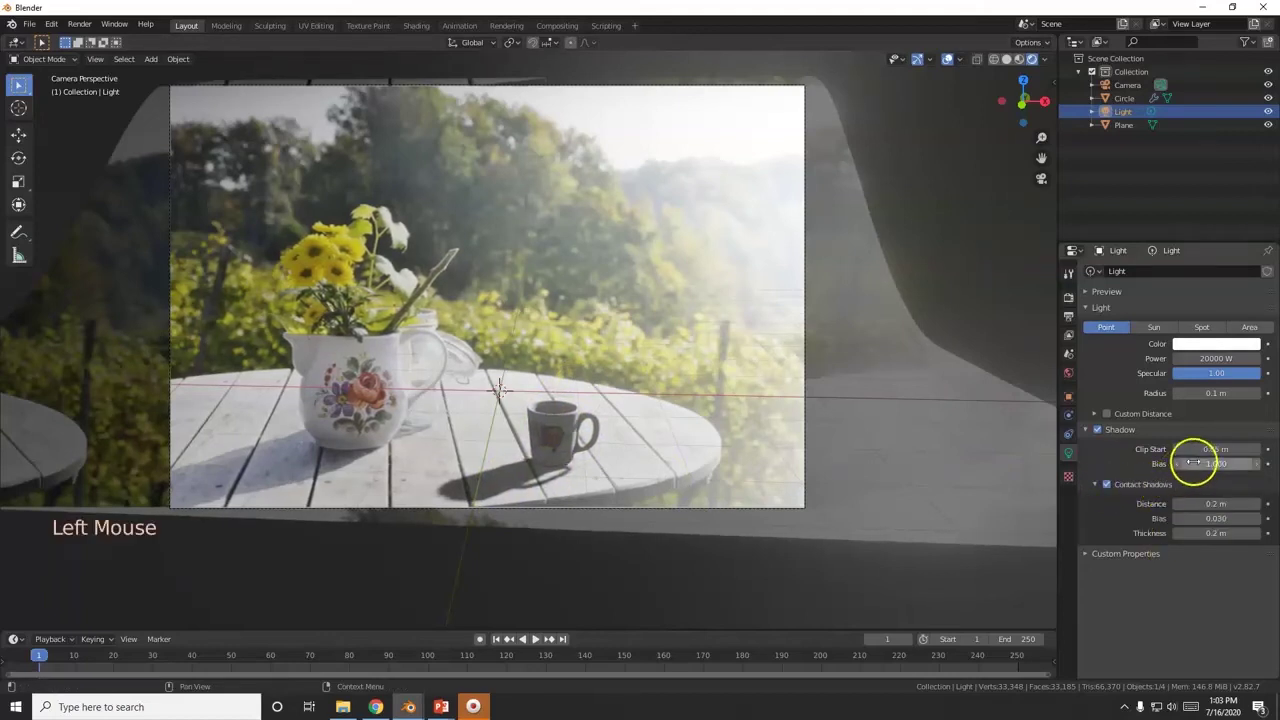
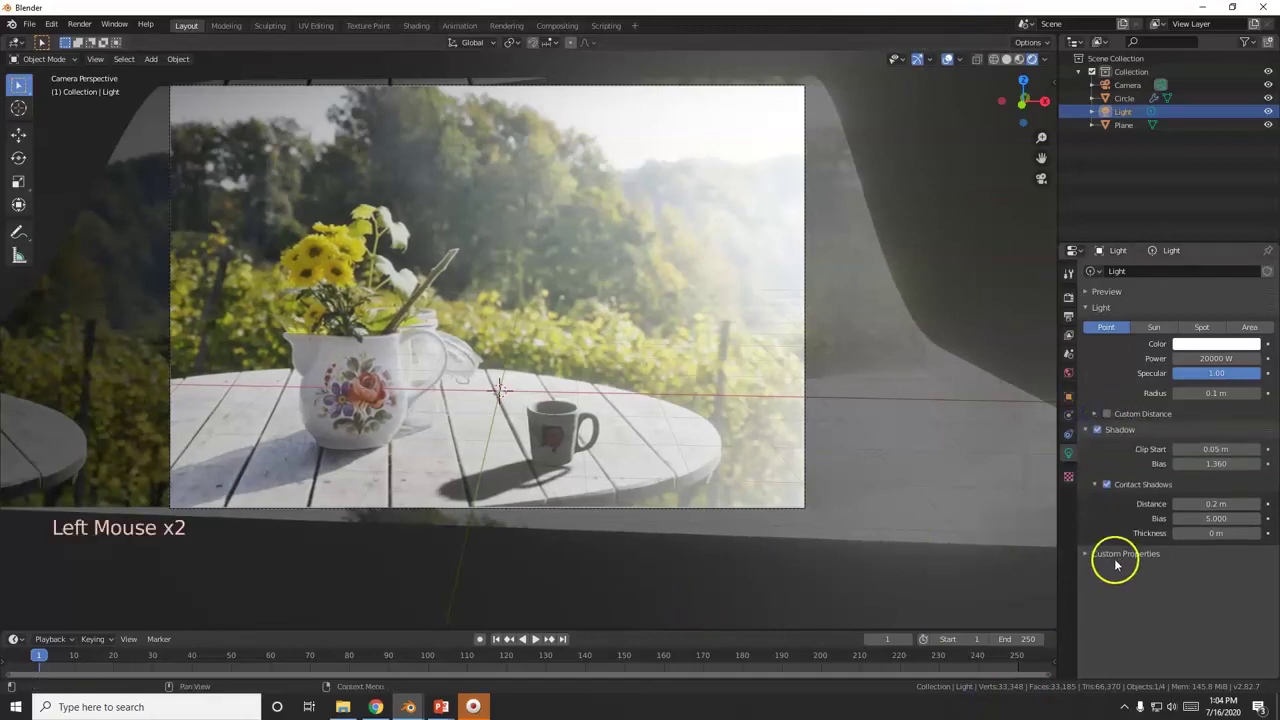
scroll("down", 3)
scroll("up", 3)
scroll("down", 3)
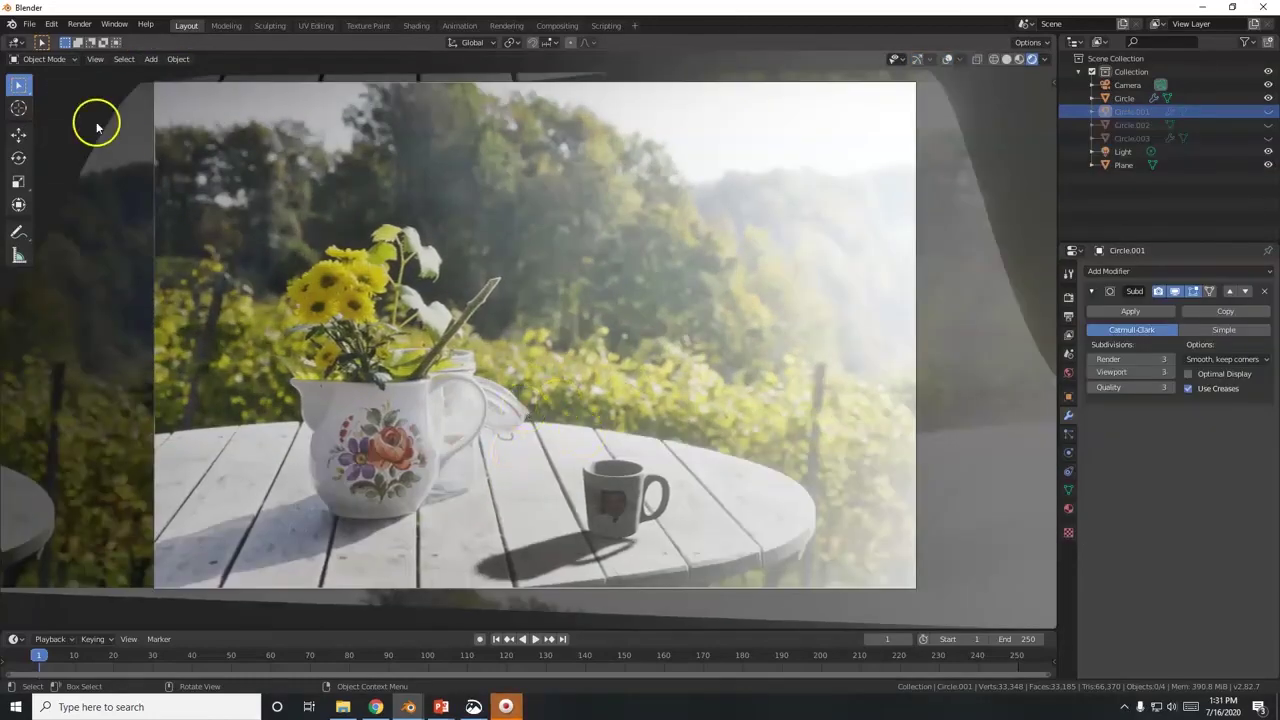
Bring up the File menu commands
left_click(36, 29)
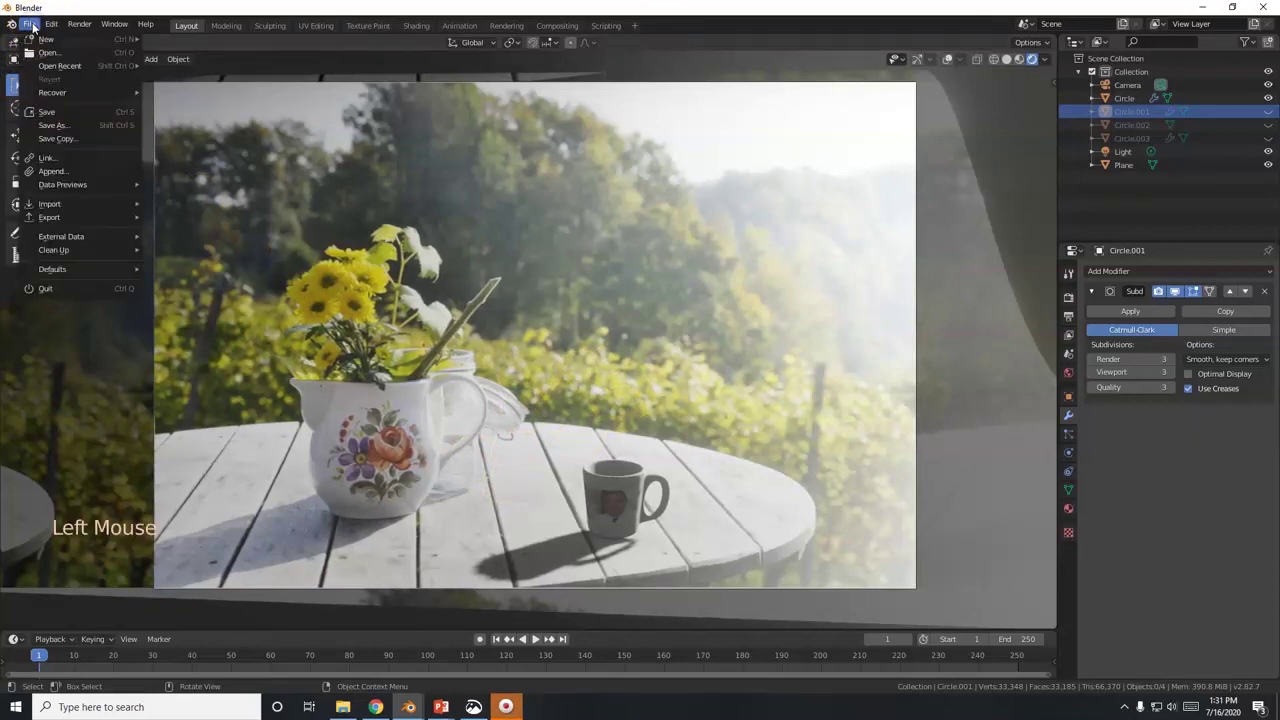
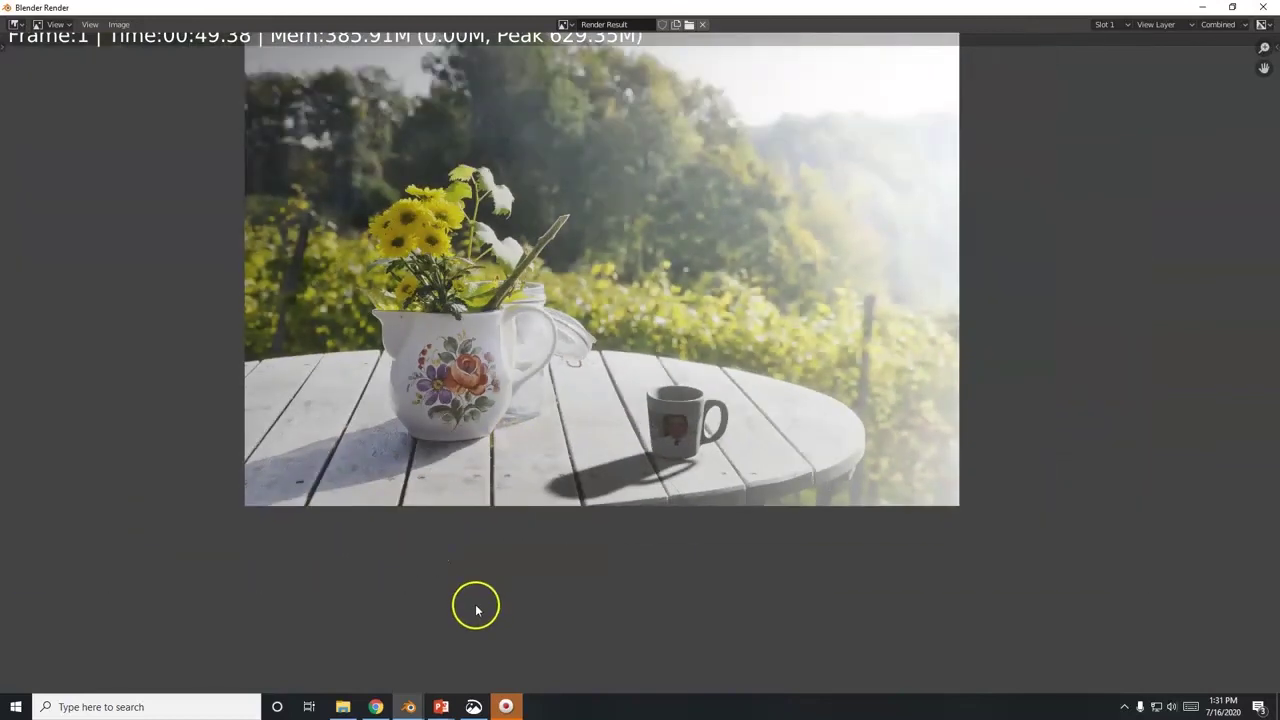
Orbit around the mug and table, then return to the scene camera view (Numpad 0)
middle_click(621, 471)
scroll("down", 3)
middle_click(595, 490)
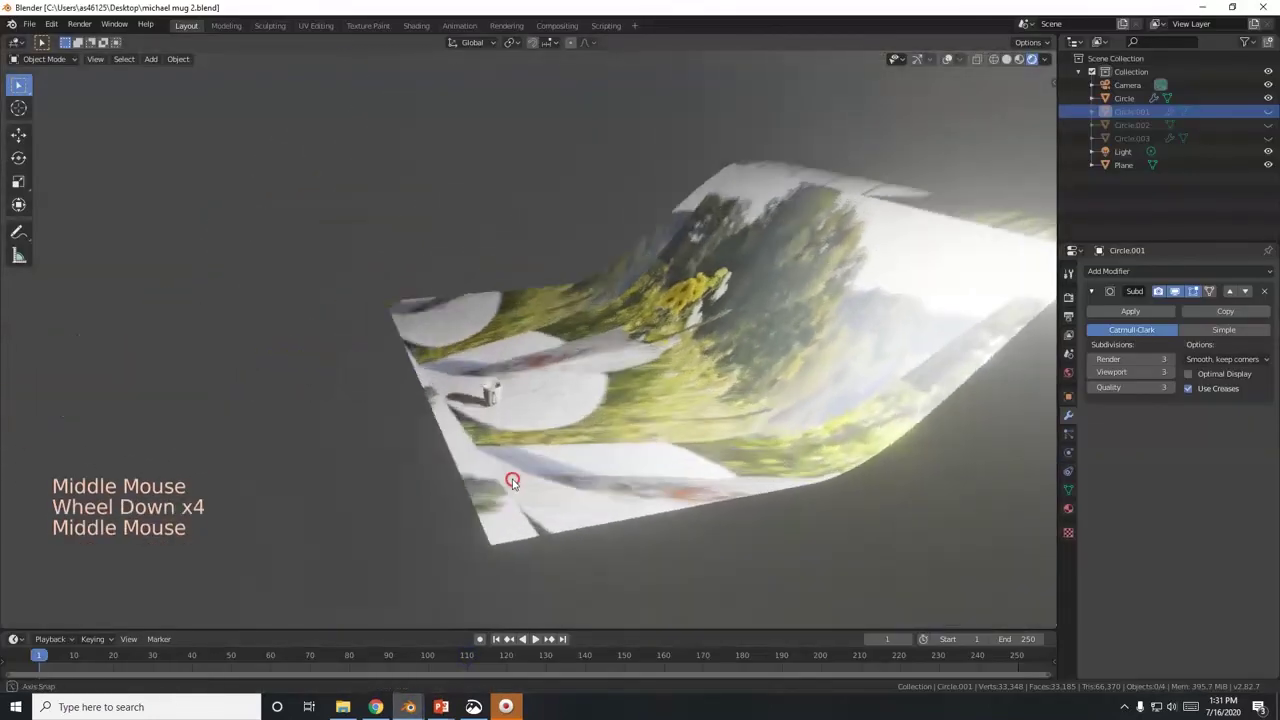
key("KP_0")
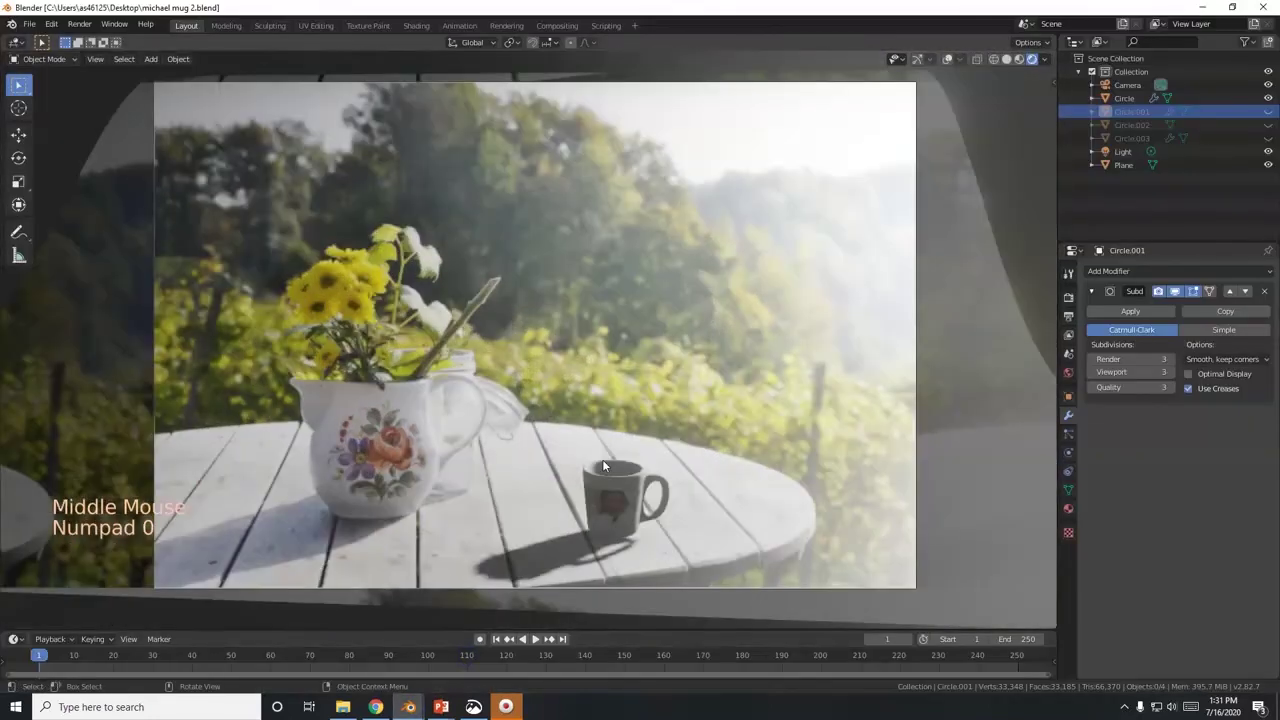